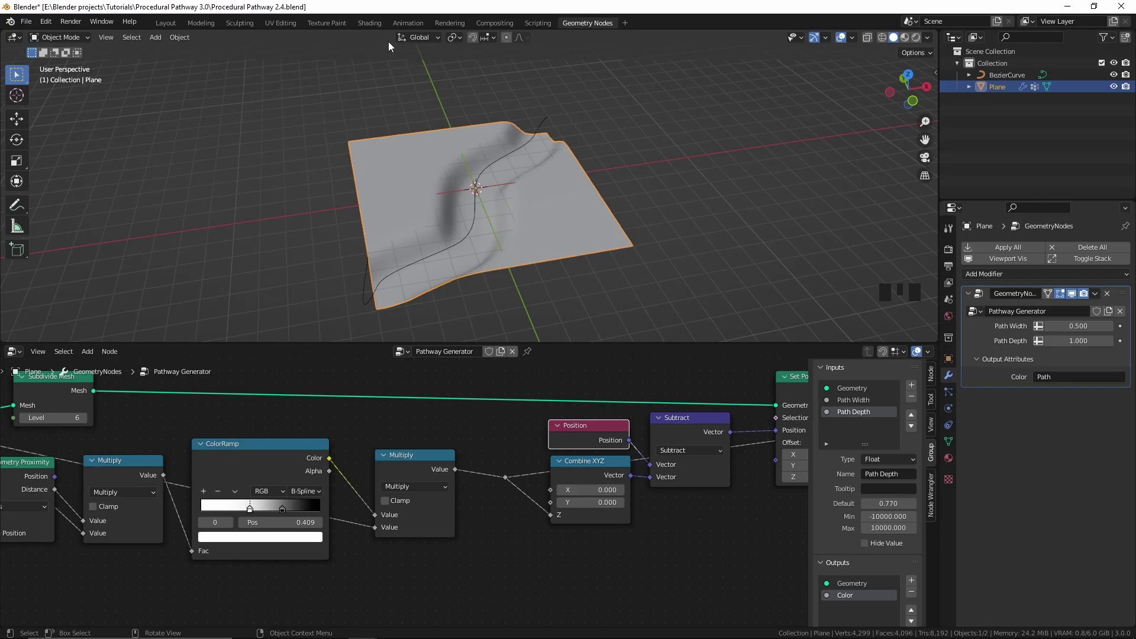
Step: Switch to the Shading workspace for the pathway plane, undoing a stray change
left_click(389, 36)
key("ctrl+z")
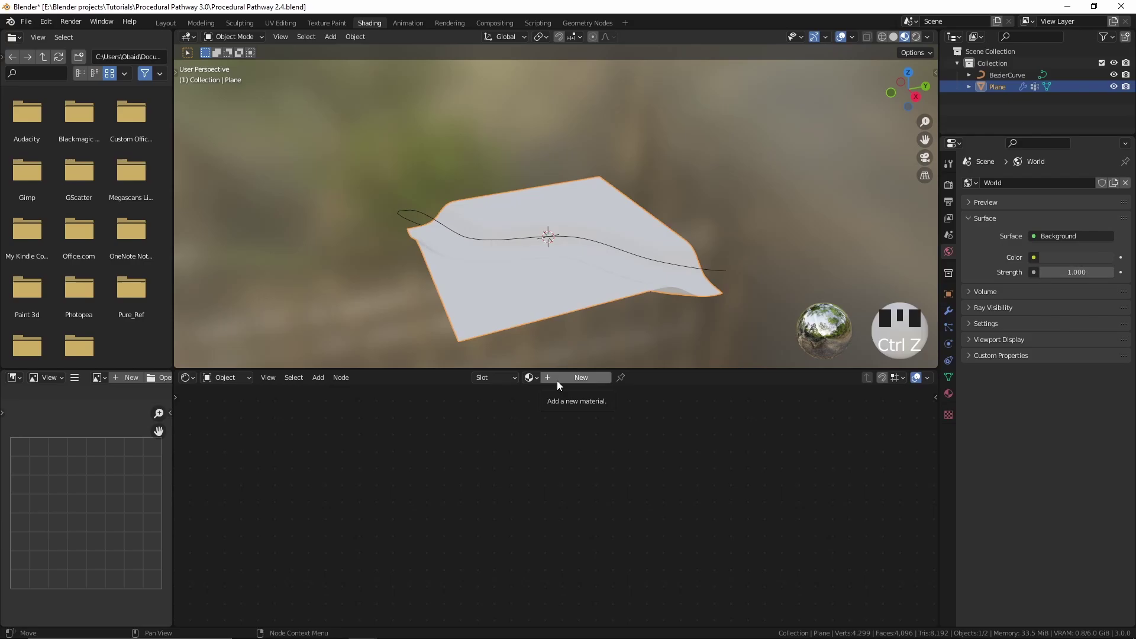
Step: Create a material with an Attribute node reading 'Path' and preview its colour through a Viewer
left_click_drag(556, 386, 555, 271)
left_click_drag(554, 272, 857, 370)
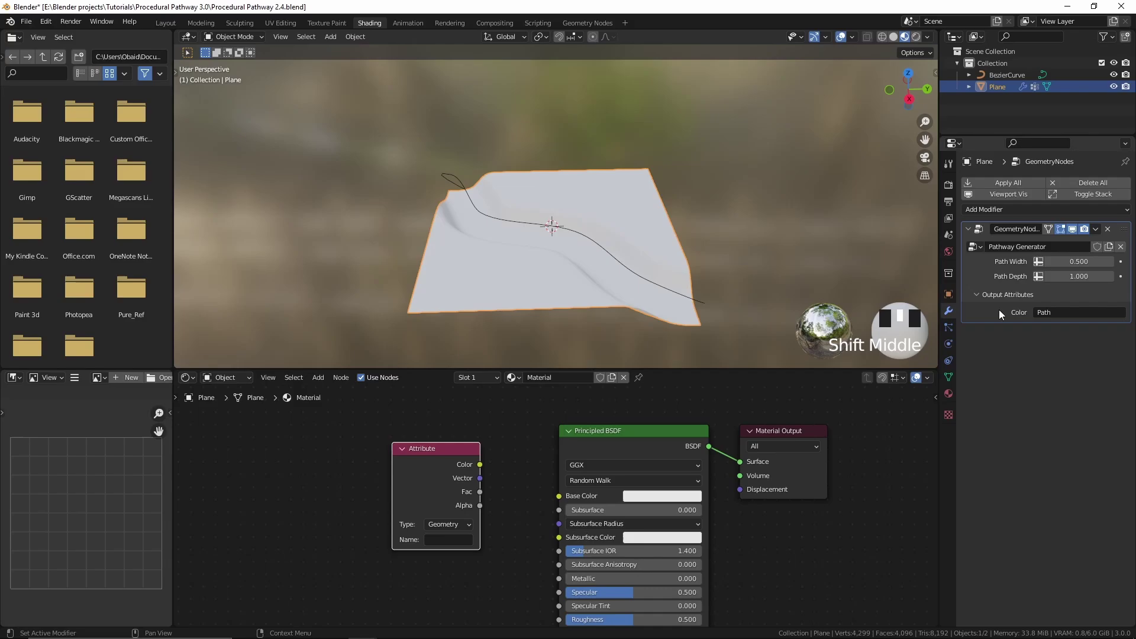
left_click_drag(756, 416, 447, 474)
left_click(447, 474)
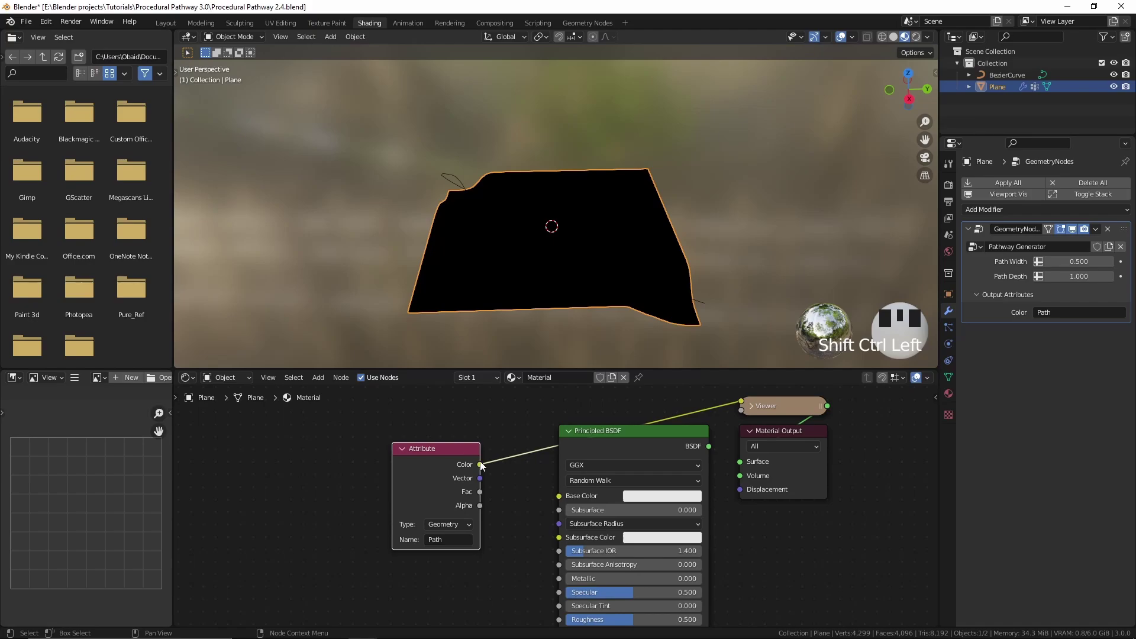
left_click(482, 466)
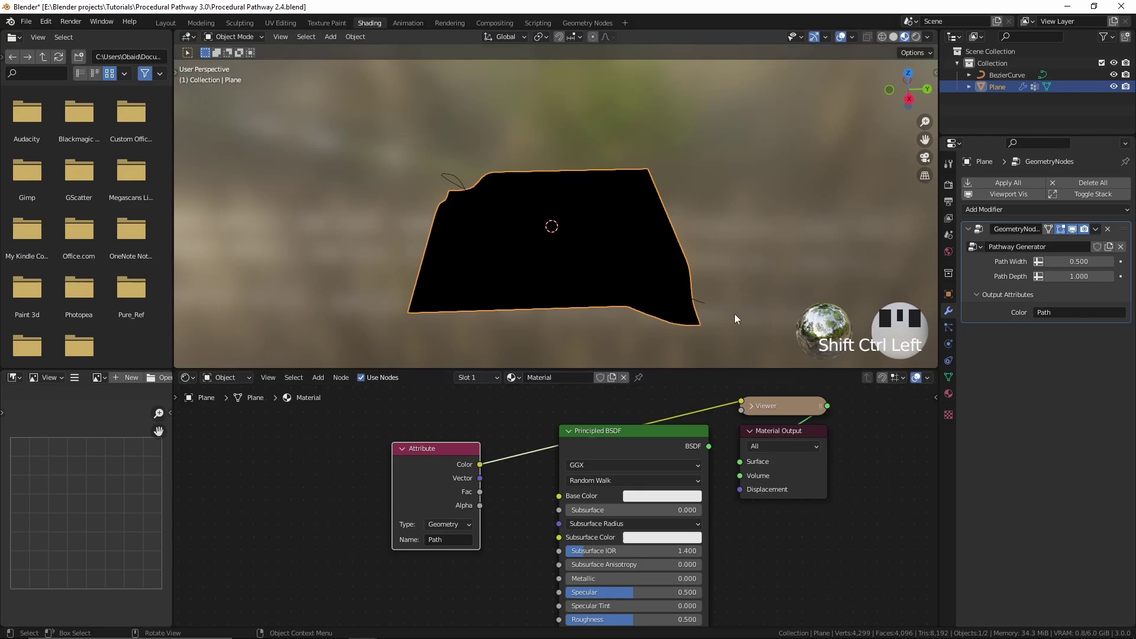
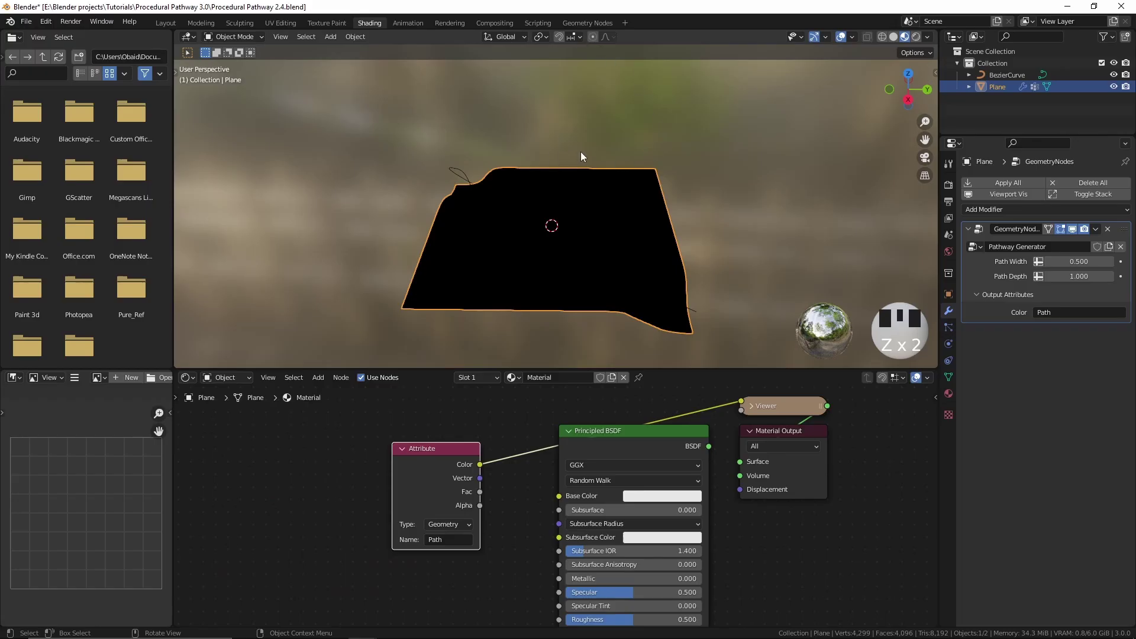
Step: Back in Geometry Nodes, feed the path mask into a new Group Output socket
left_click(594, 27)
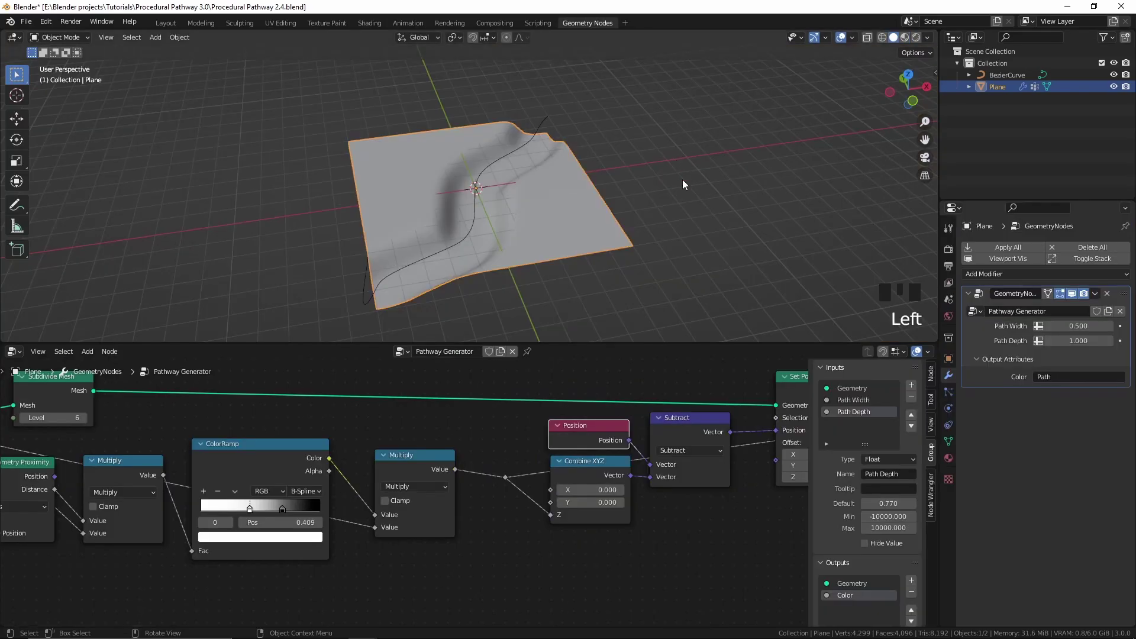
key("z")
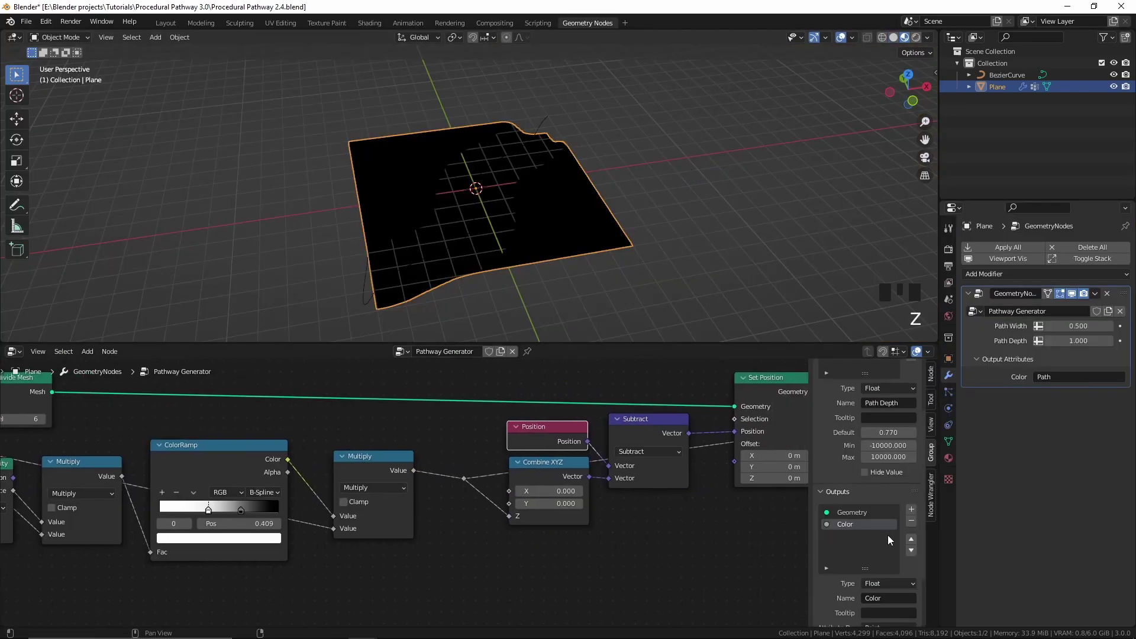
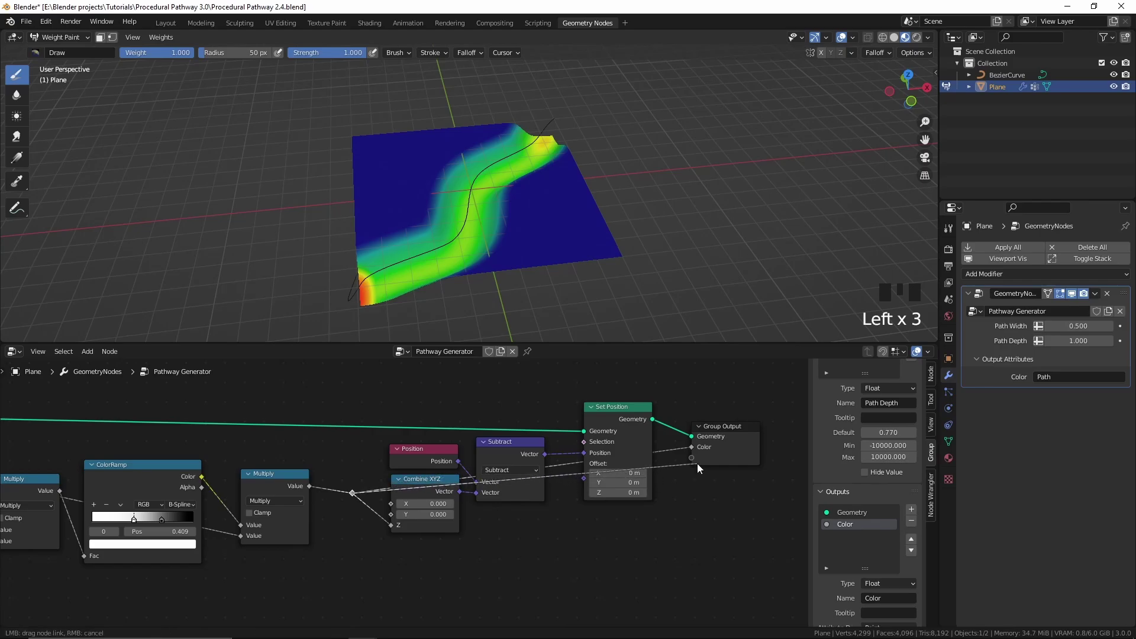
left_click_drag(697, 465, 707, 462)
key("ctrl+z")
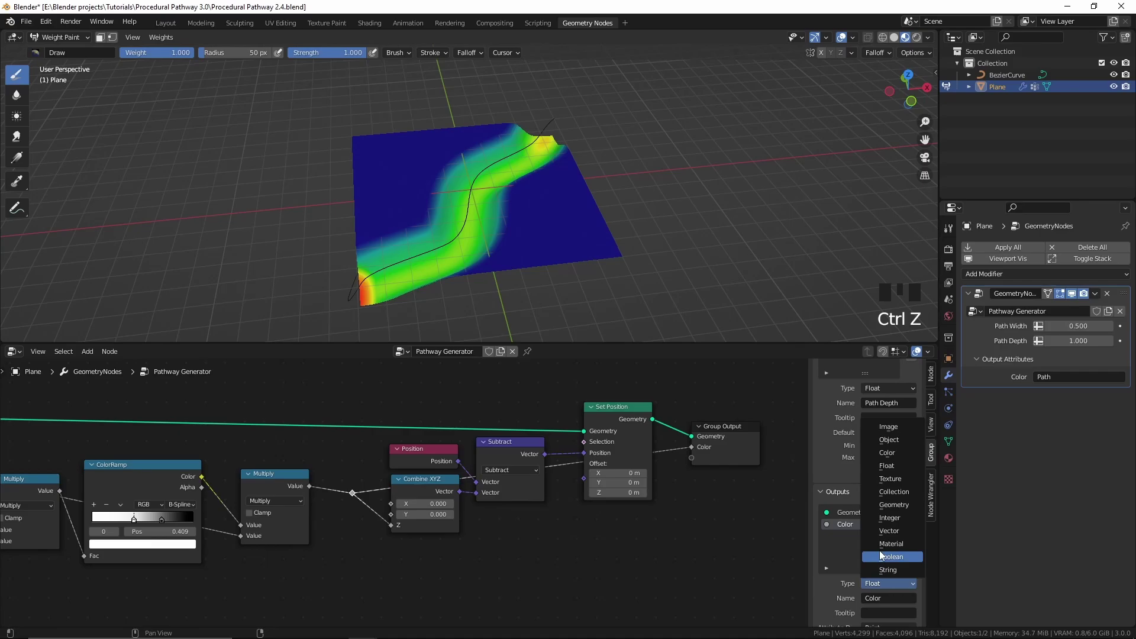
Step: Make the new output a Color socket named 'Path Attribute'
left_click_drag(889, 456, 888, 576)
key("t")
key("z")
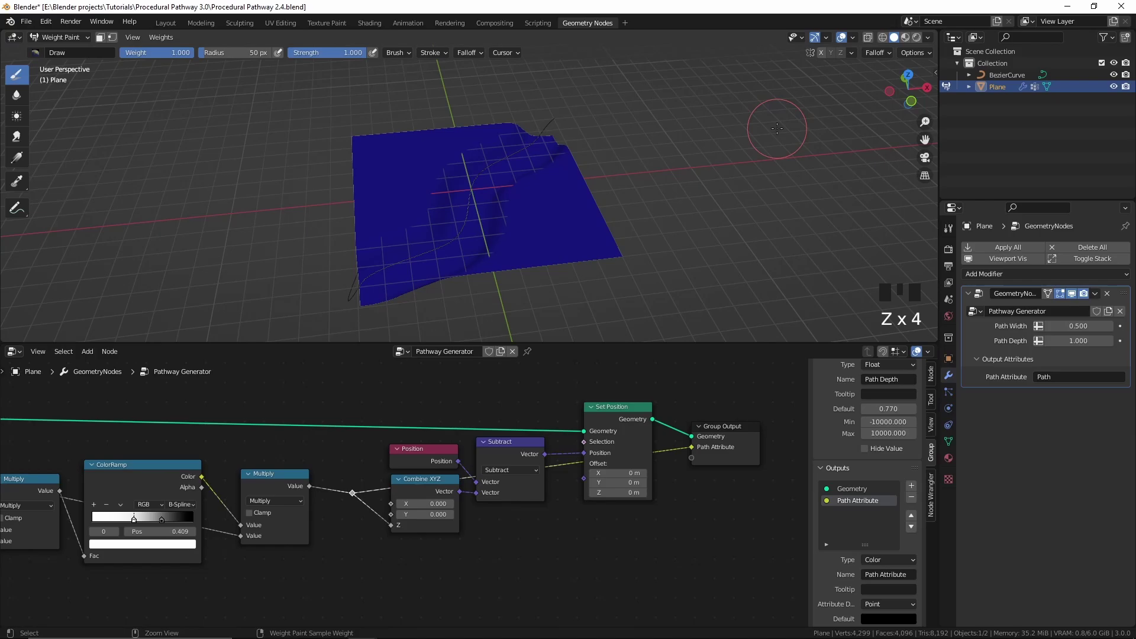
key("ctrl+Tab")
key("z")
scroll("up", 3)
key("z")
left_click(374, 31)
left_click_drag(454, 176, 343, 459)
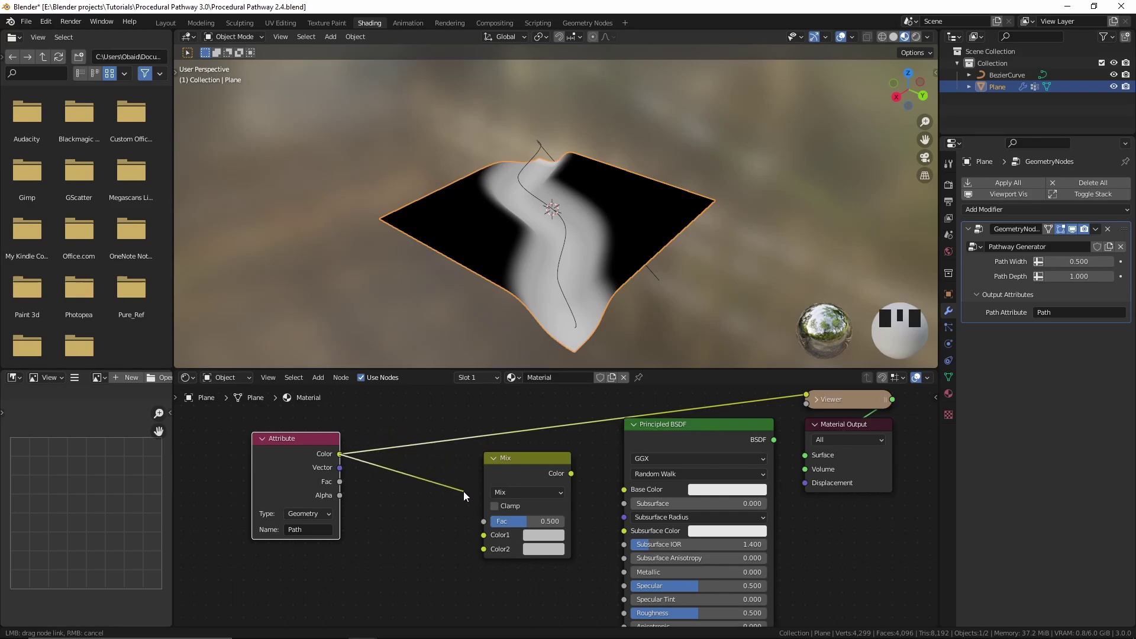
Step: Drive the Mix node's factor with the Path attribute colour and adjust its first colour
left_click(484, 524)
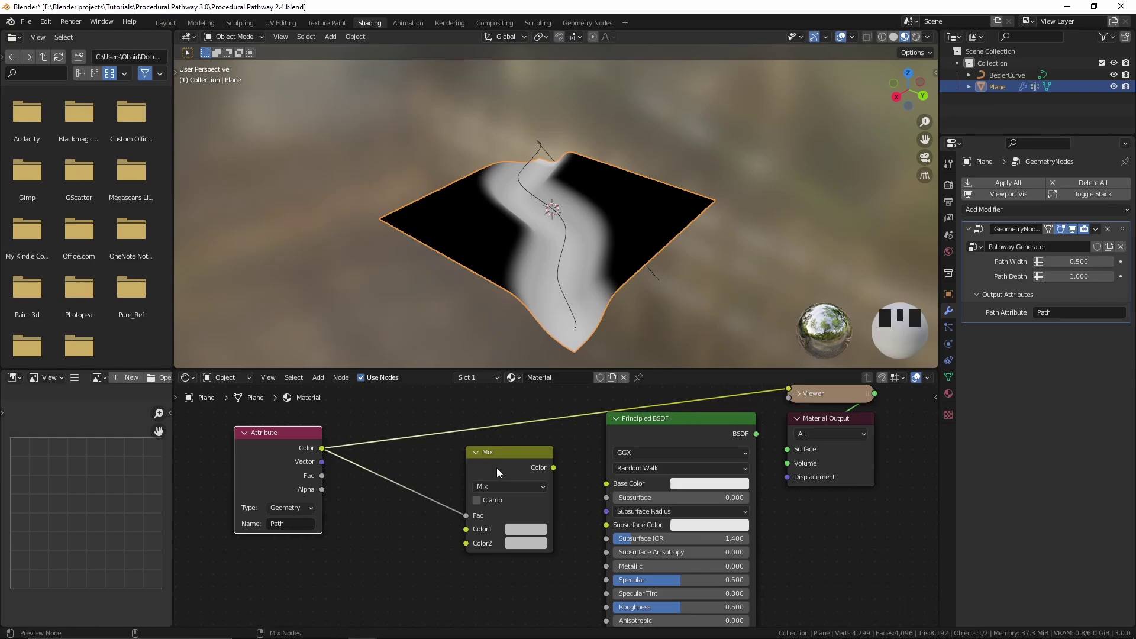
left_click(499, 472)
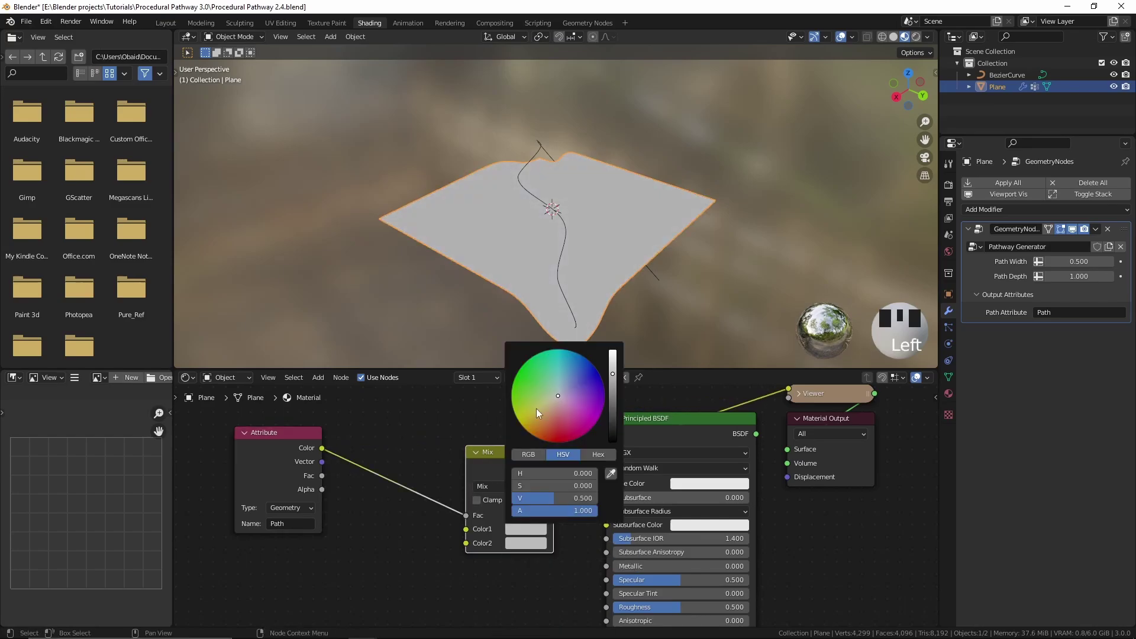
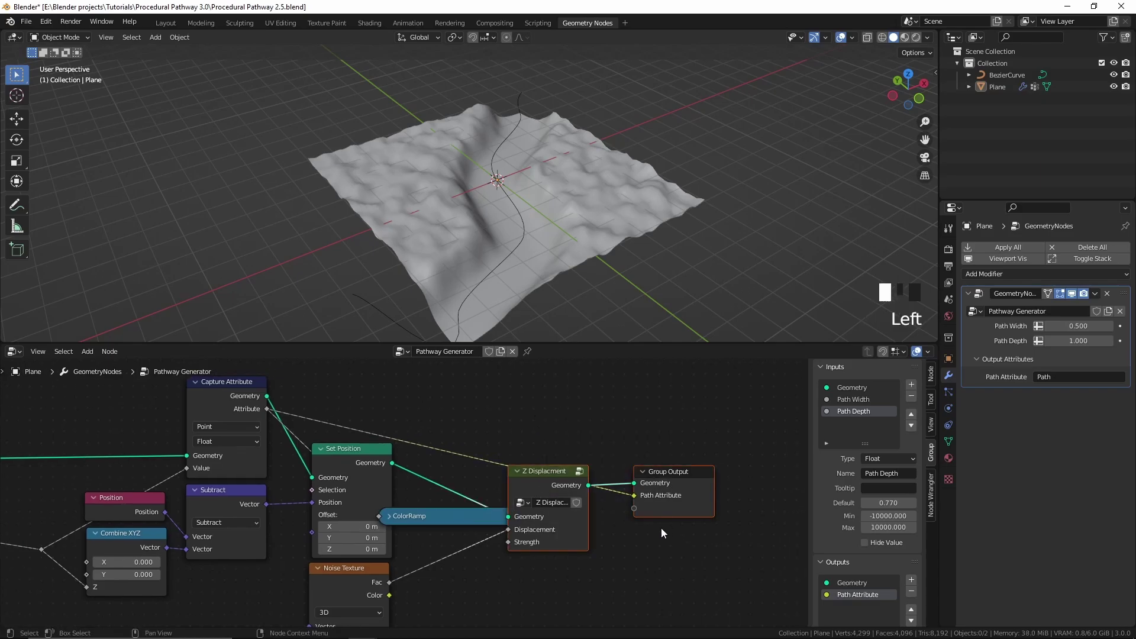
Step: Move the Z Displacement node right to make room after the ColorRamp
key("g")
left_click(452, 518)
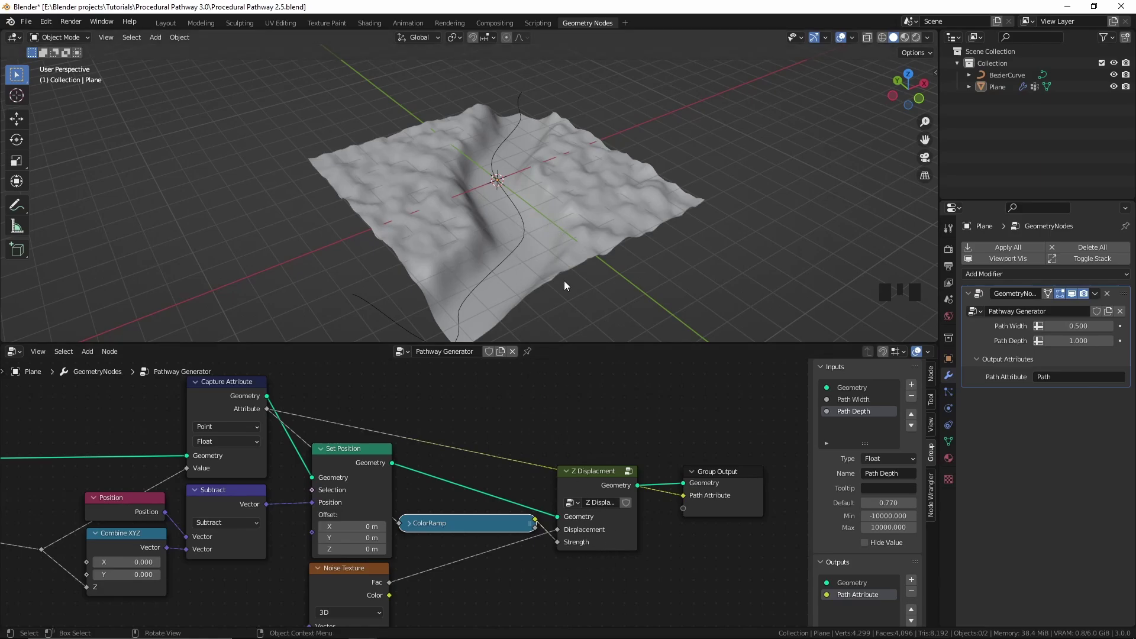
left_click_drag(592, 503, 493, 426)
left_click_drag(493, 427, 588, 512)
Step: Search for a Math node to drop onto the ColorRamp–Displacement link
key("g")
key("alt+a")
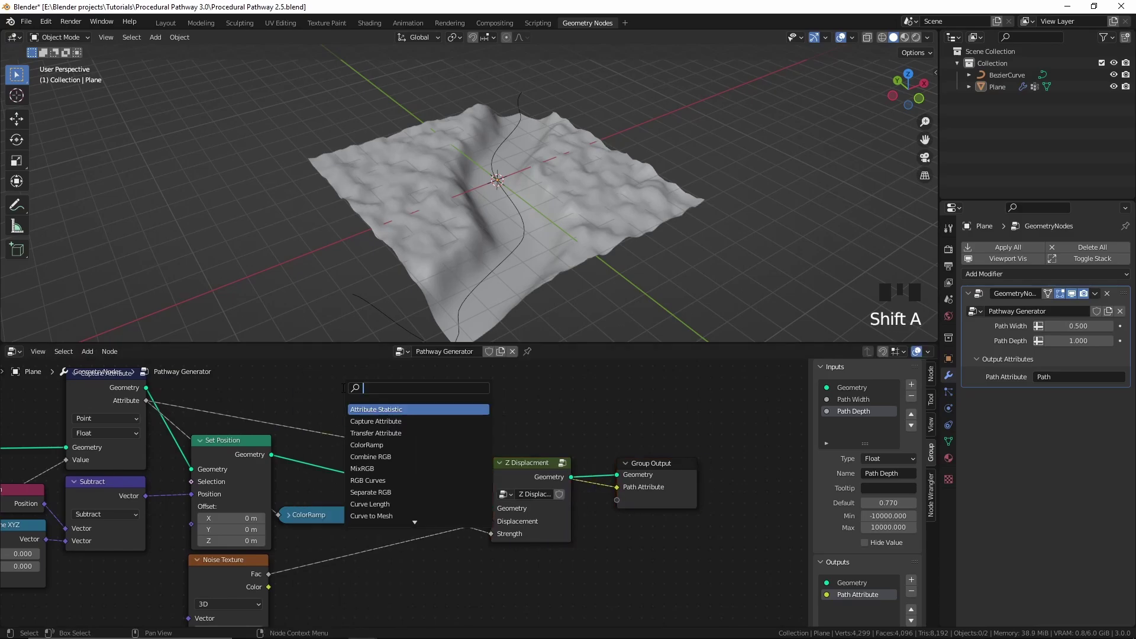
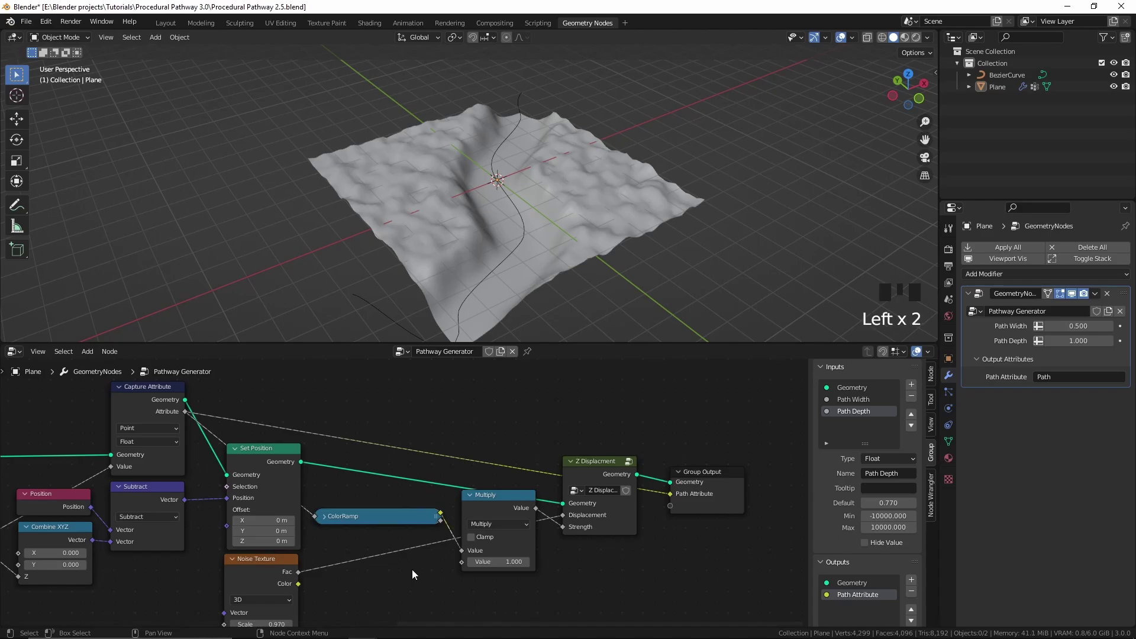
Step: Test-move the BezierCurve across the terrain, apply its transforms, then undo the moves
key("g")
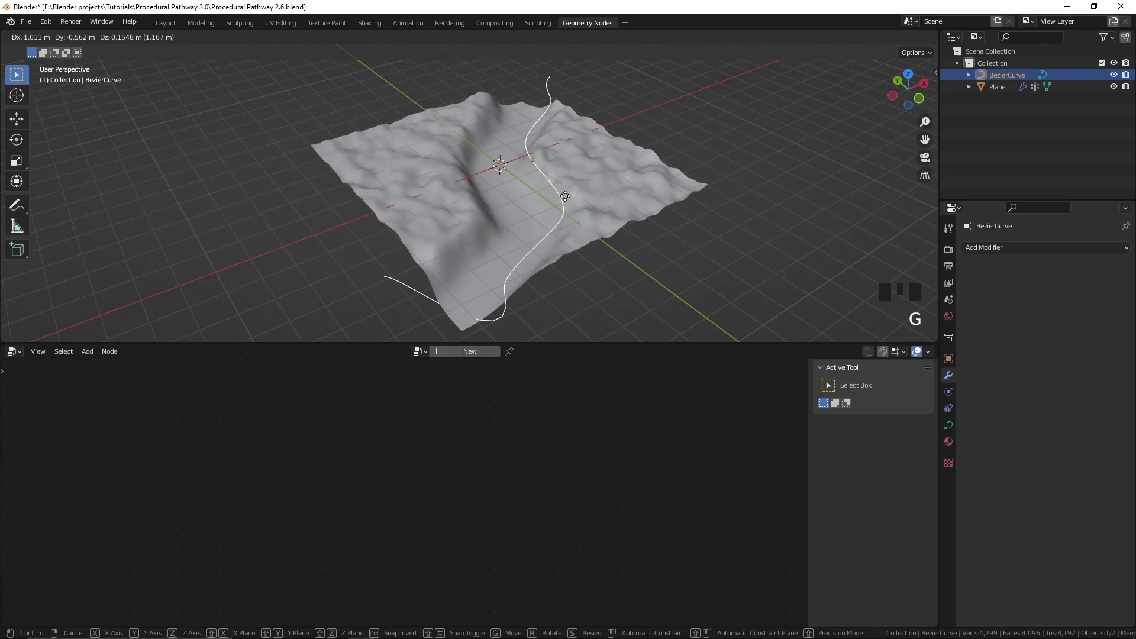
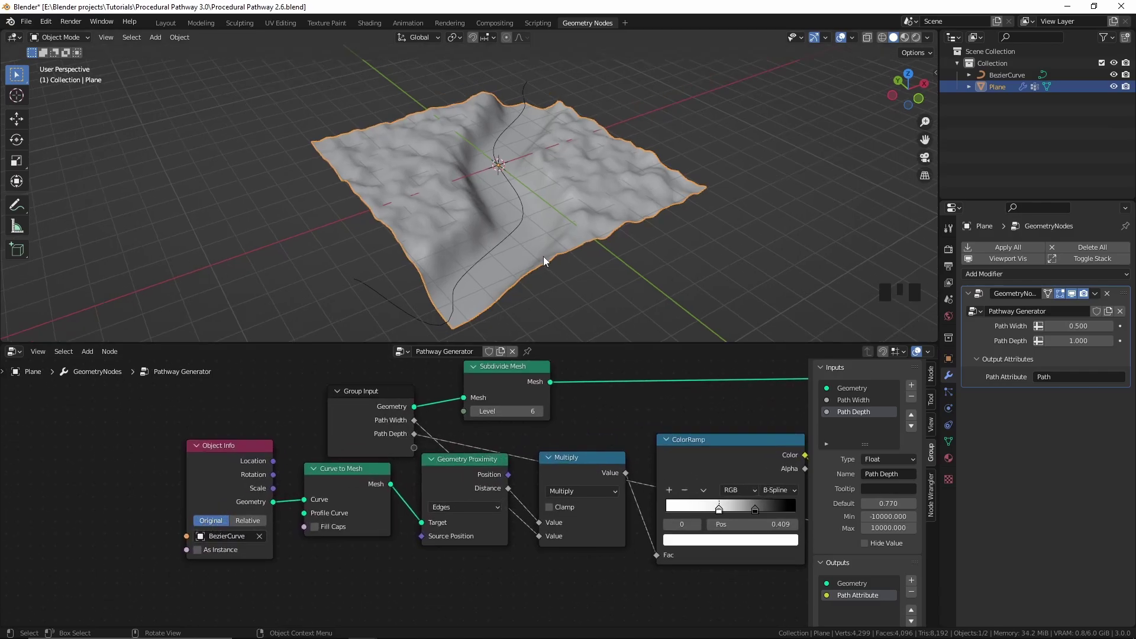
left_click(515, 239)
key("g")
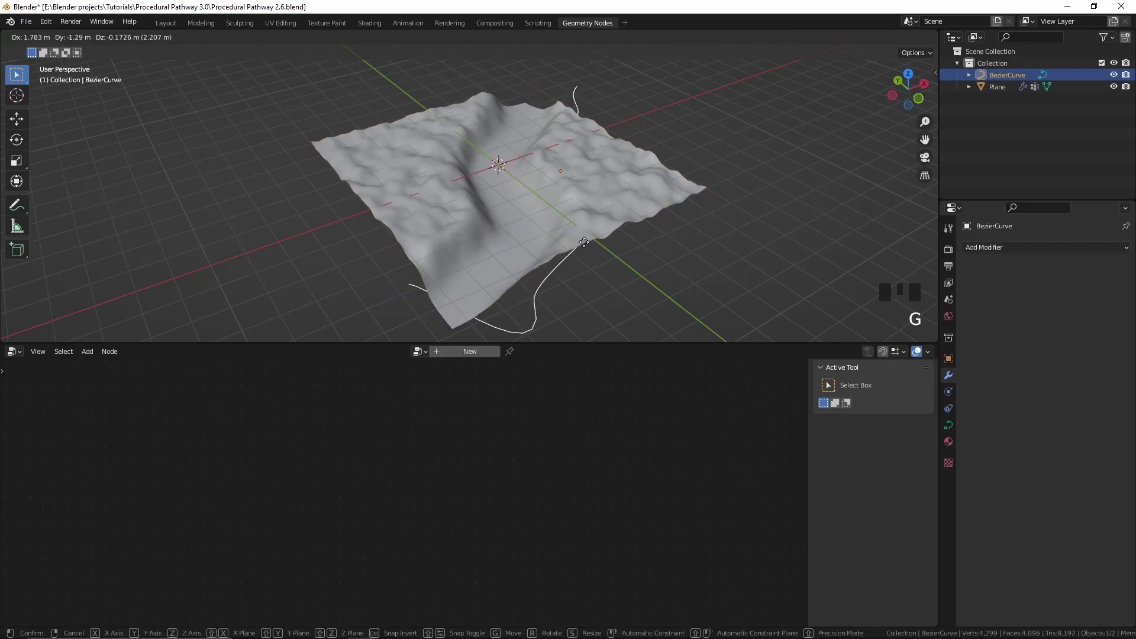
key("ctrl+a")
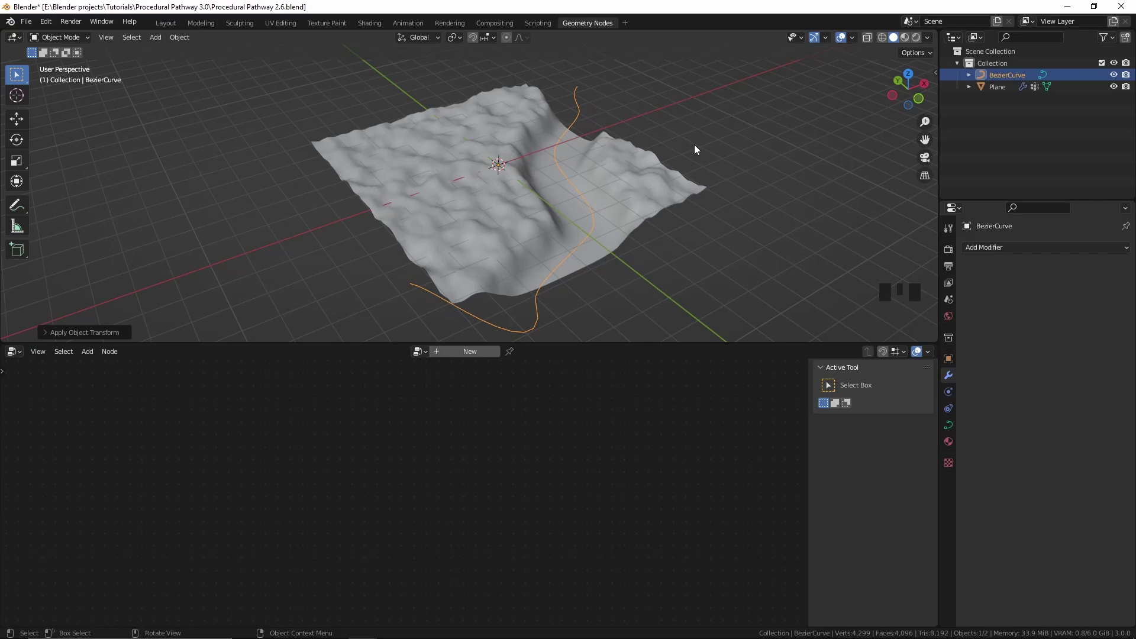
key("ctrl+z")
key("ctrl+z")
Step: Select the terrain plane and add a second Geometry Nodes modifier with an empty tree
left_click(612, 209)
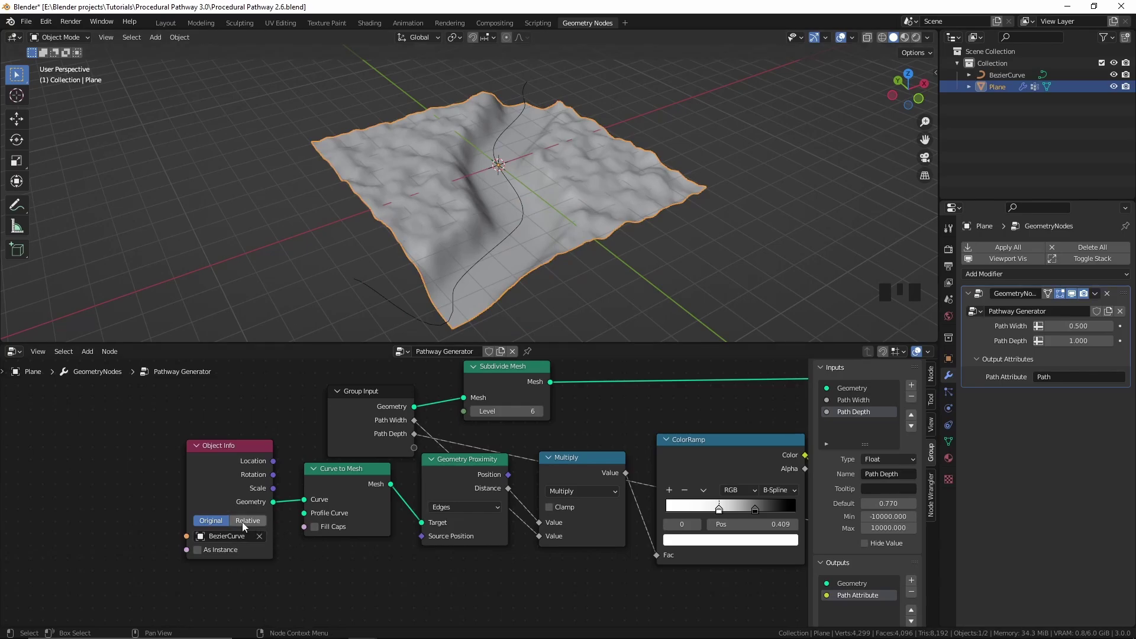
left_click(266, 525)
left_click(522, 228)
key("g")
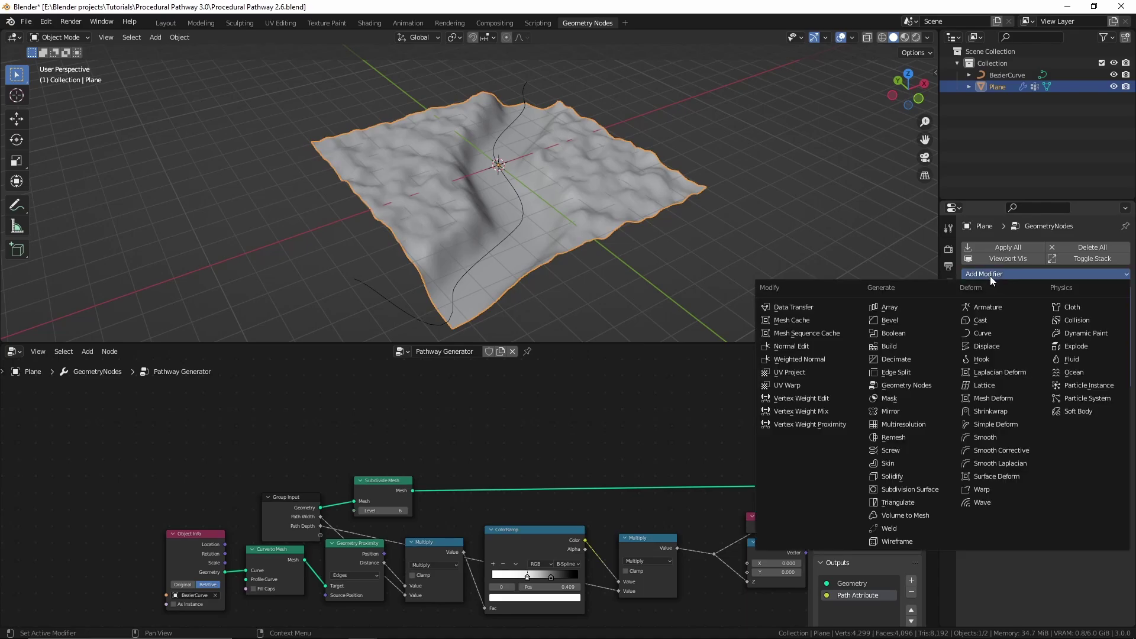
Step: Frame the new empty node tree and look up Distribute Points on Faces
left_click_drag(906, 390, 999, 423)
left_click_drag(998, 423, 595, 281)
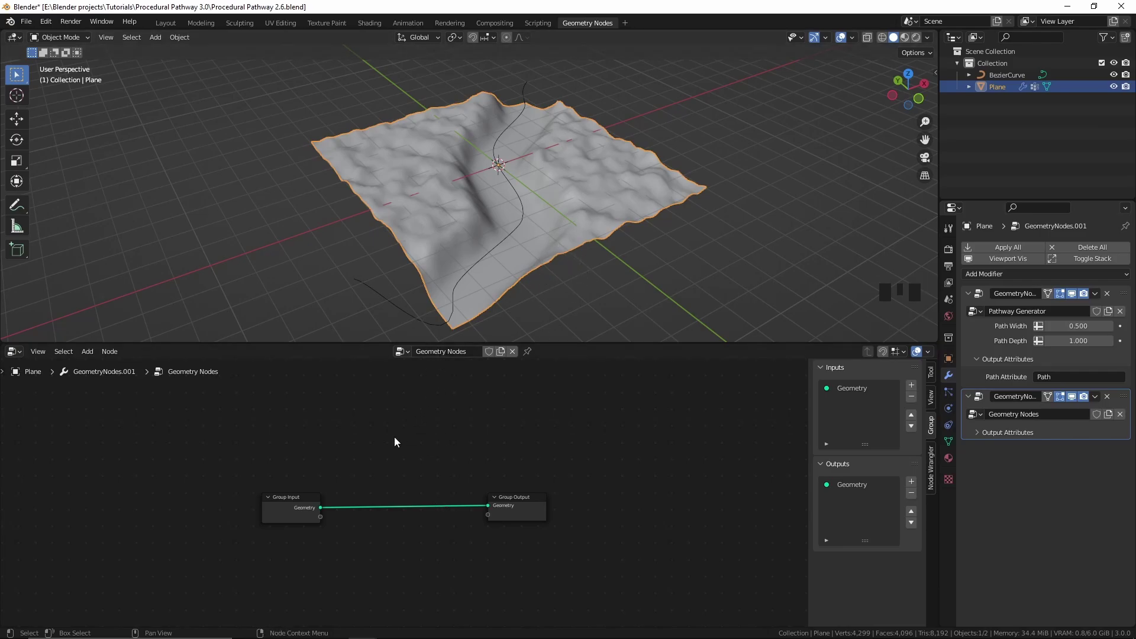
scroll("up", 3)
Step: Scatter random points at density 10 over the terrain and orbit to inspect them
key("shift+a")
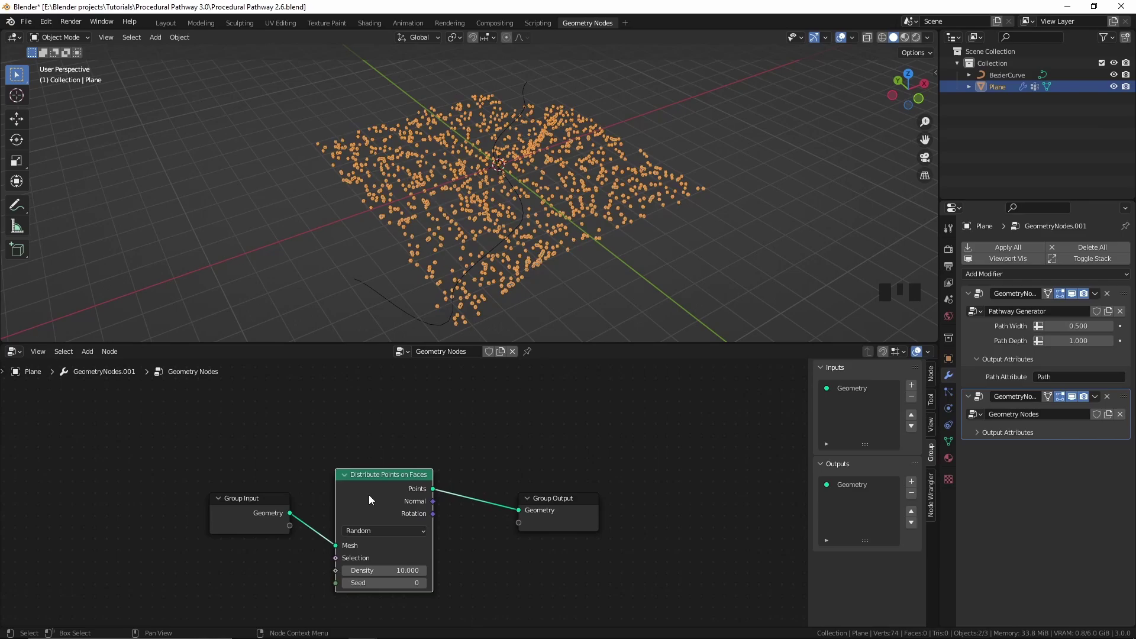
left_click_drag(562, 225, 579, 223)
scroll("up", 3)
left_click_drag(576, 222, 589, 274)
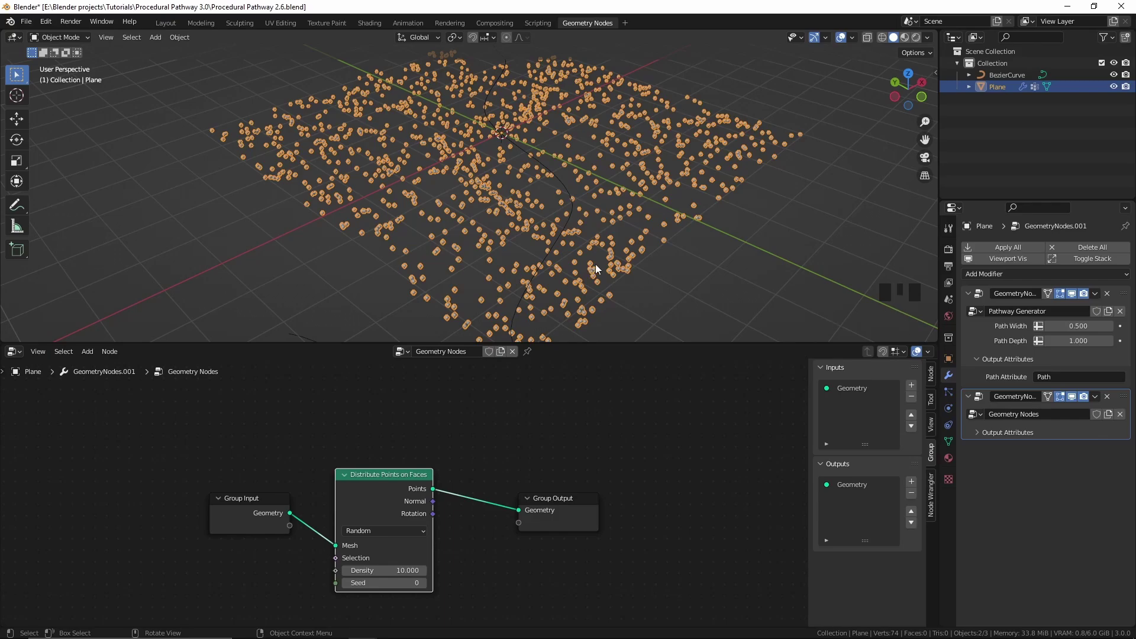
Step: Join the original terrain geometry with the scattered point instances before the output
key("shift+a")
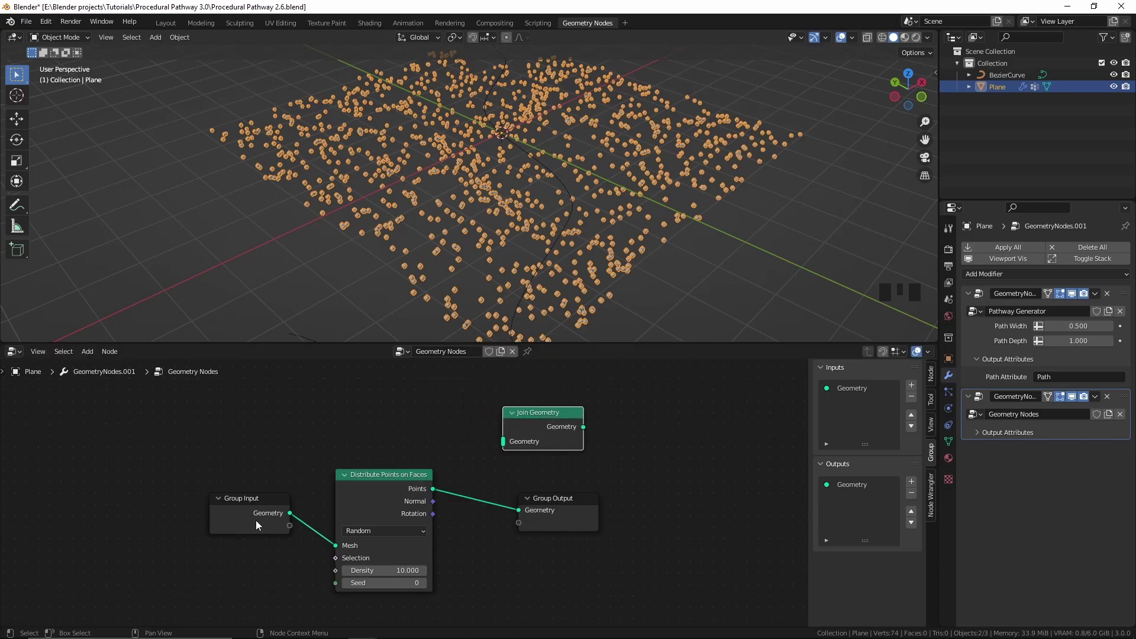
left_click(299, 508)
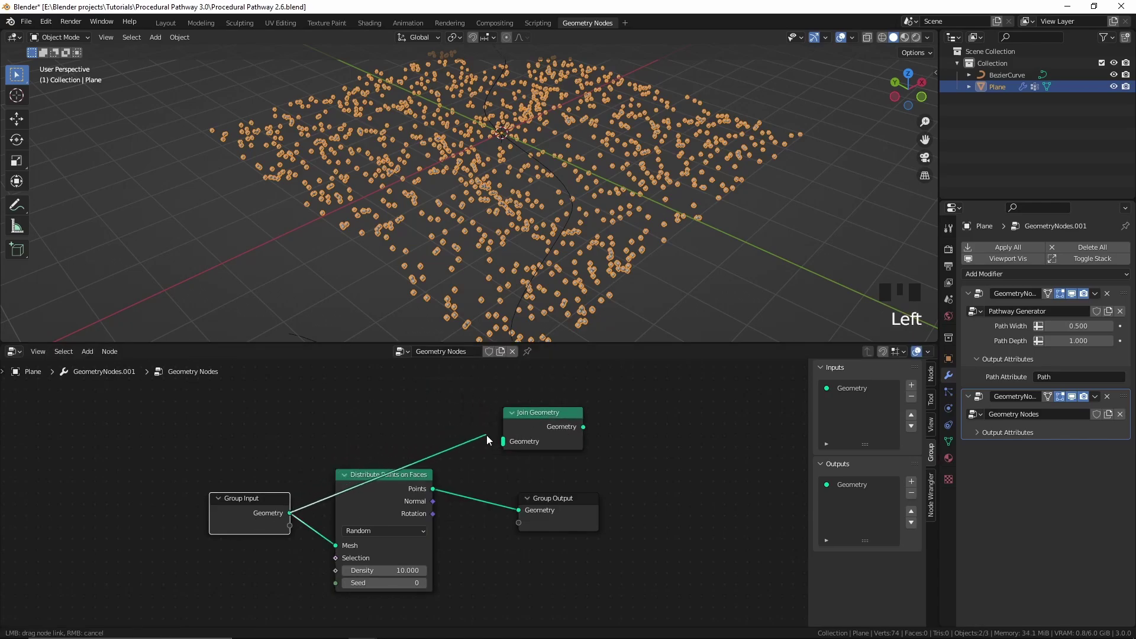
left_click(429, 491)
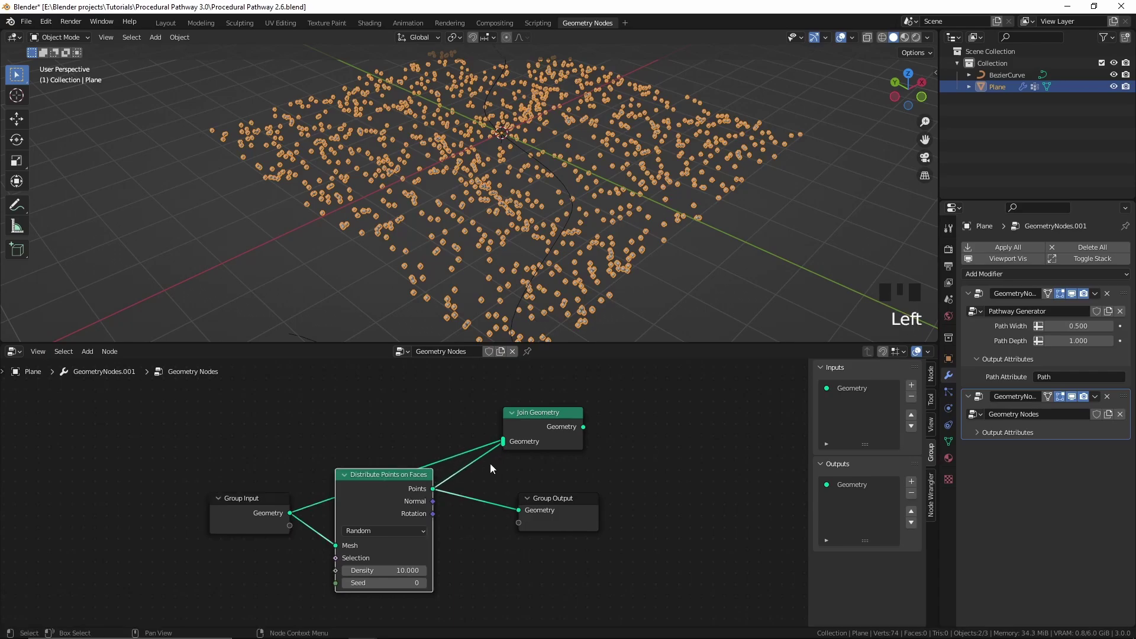
left_click(549, 425)
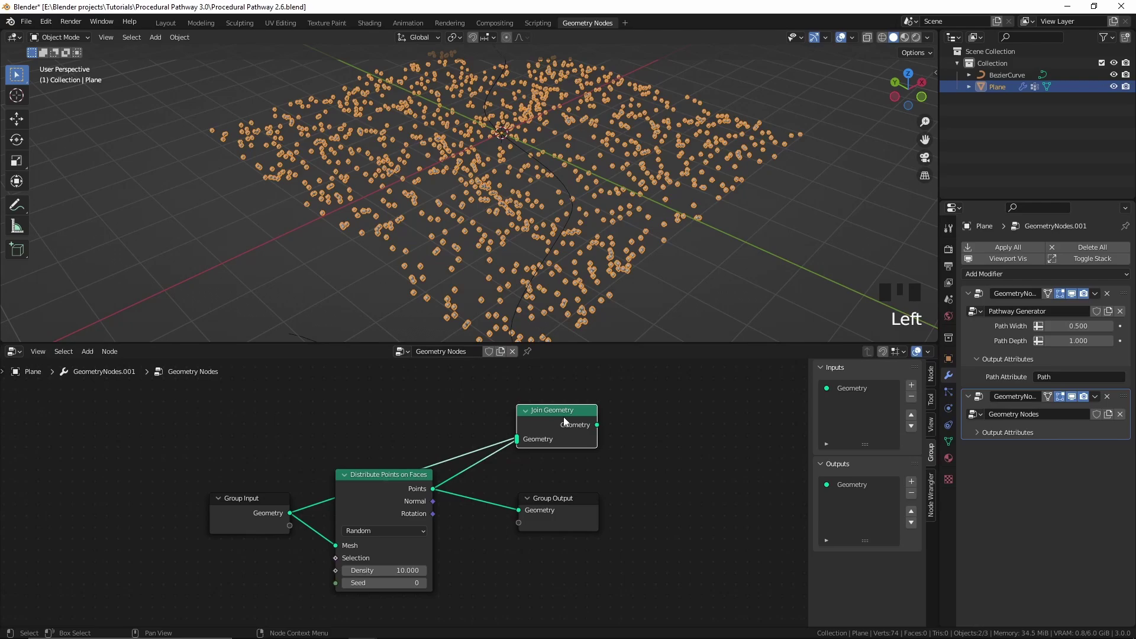
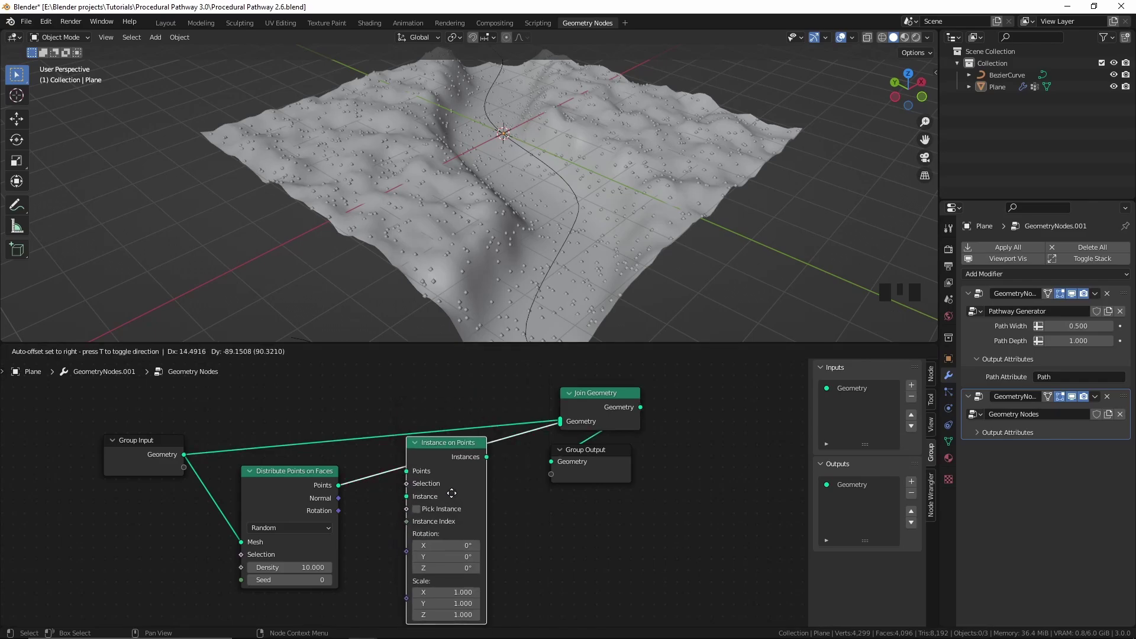
Step: Instance a Cube mesh on the scattered points at scale 0.18 with Density exposed to the modifier
middle_click(455, 506)
key("shift+a")
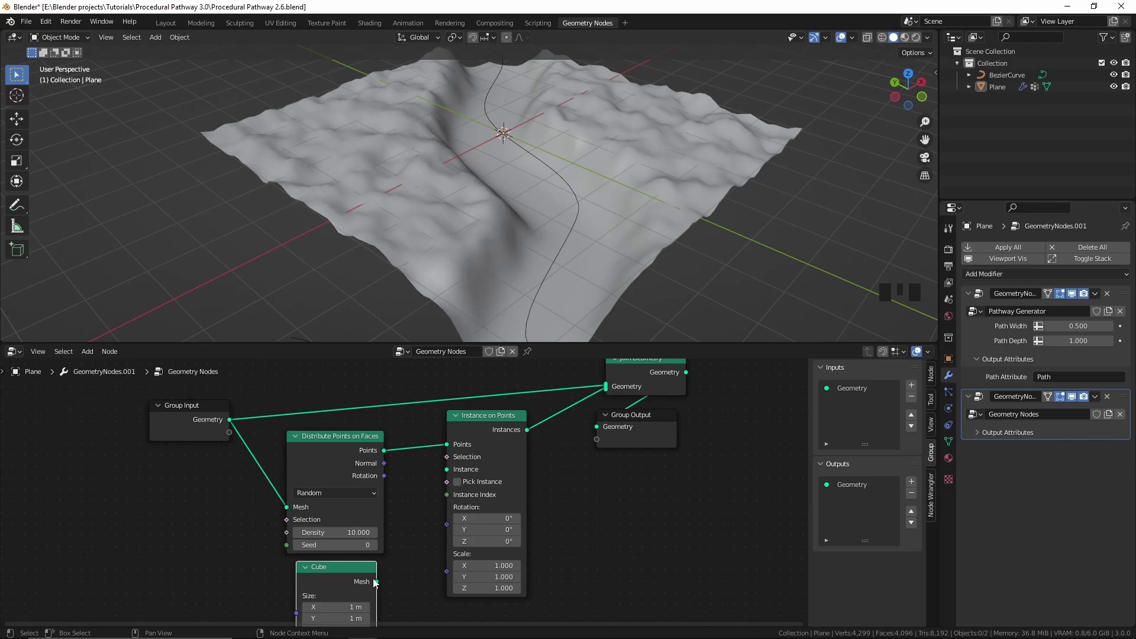
left_click_drag(377, 584, 414, 482)
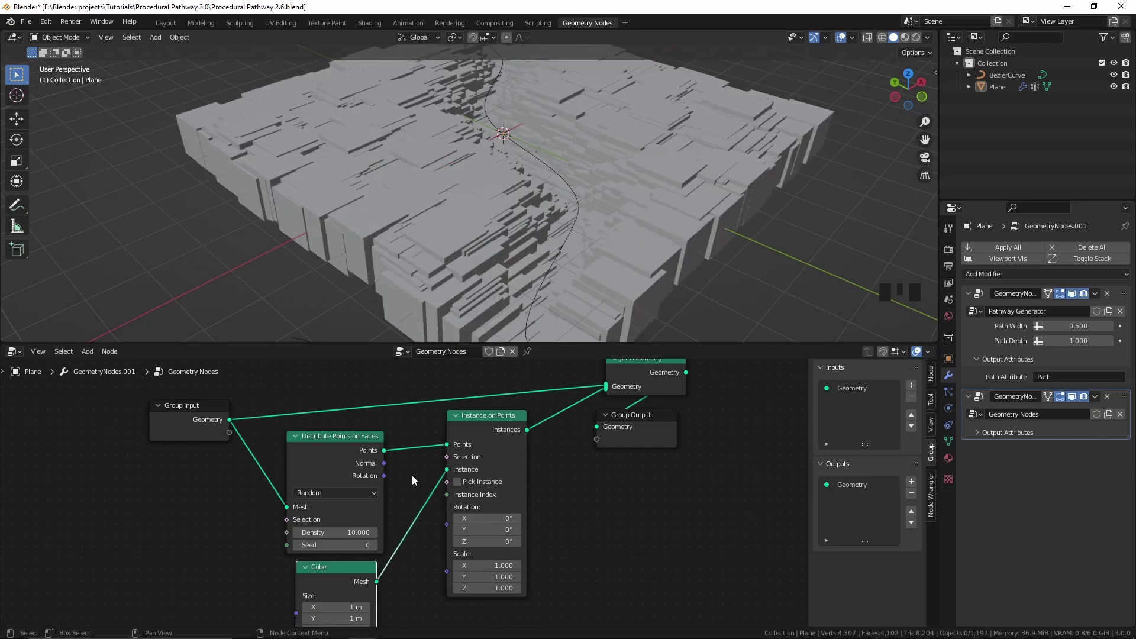
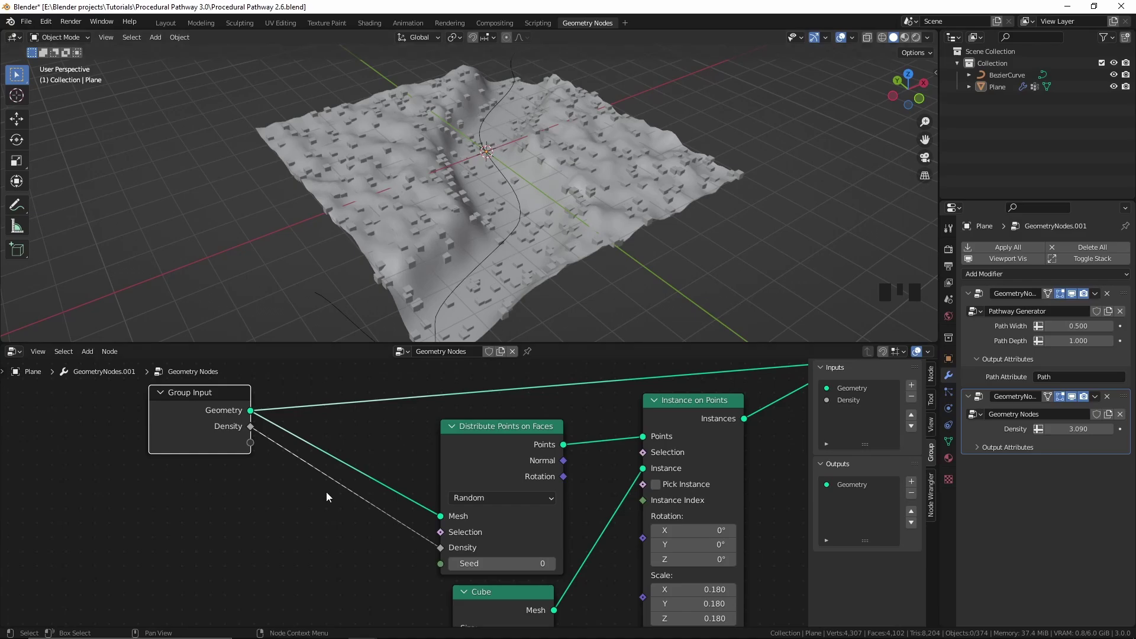
Step: Slot a Multiply math node into the Density link fed by a new group Value input set to Path
key("shift+a")
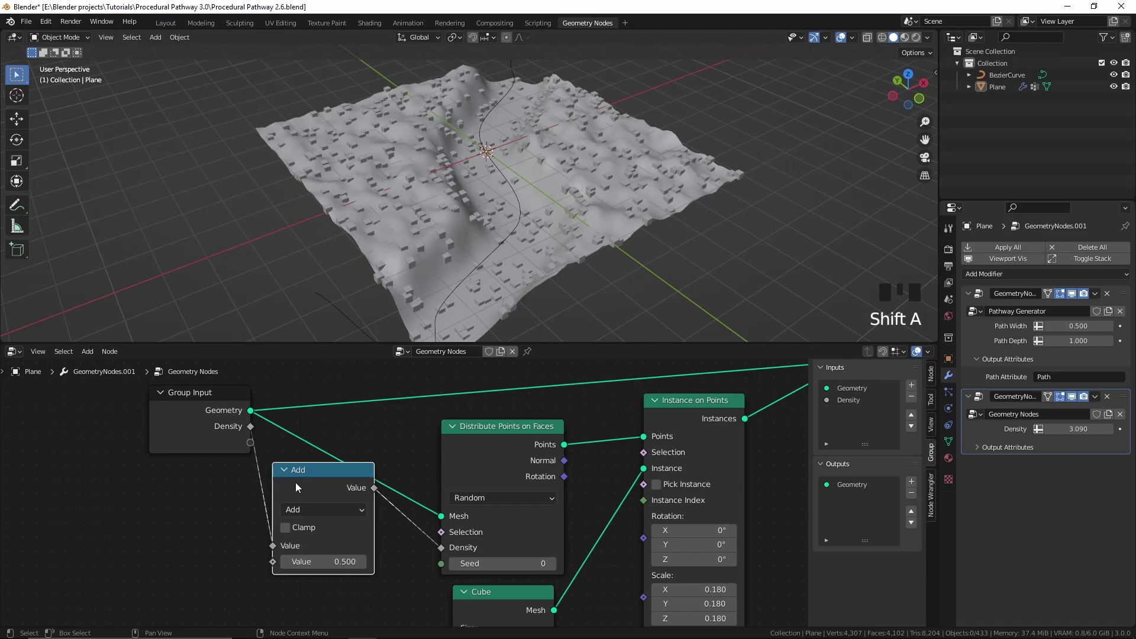
left_click_drag(355, 516, 310, 569)
left_click_drag(310, 567, 219, 439)
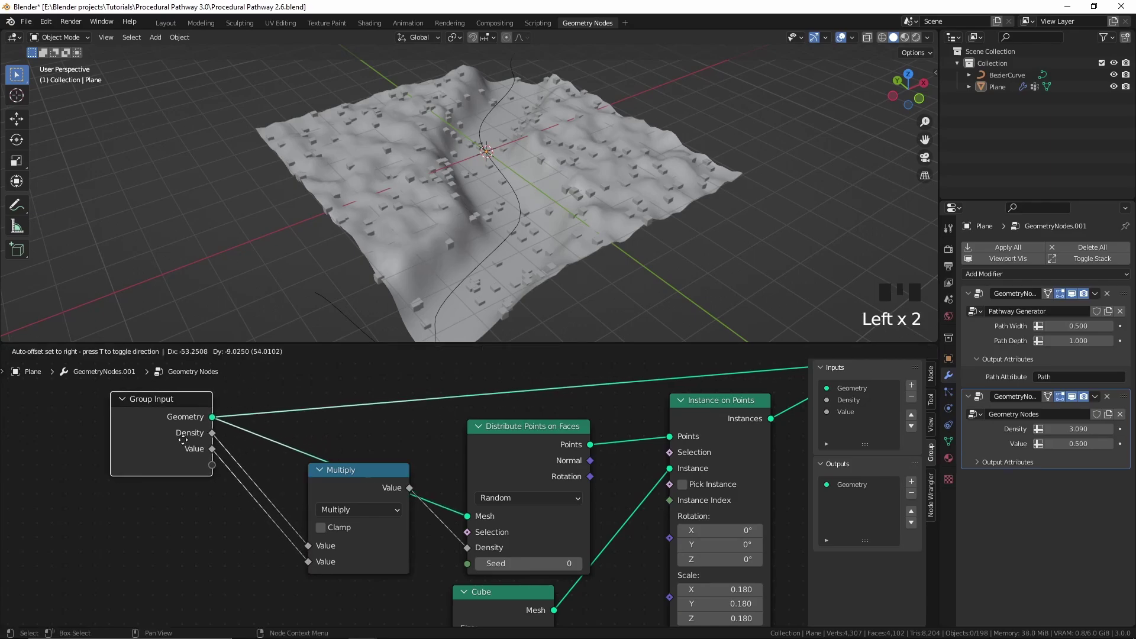
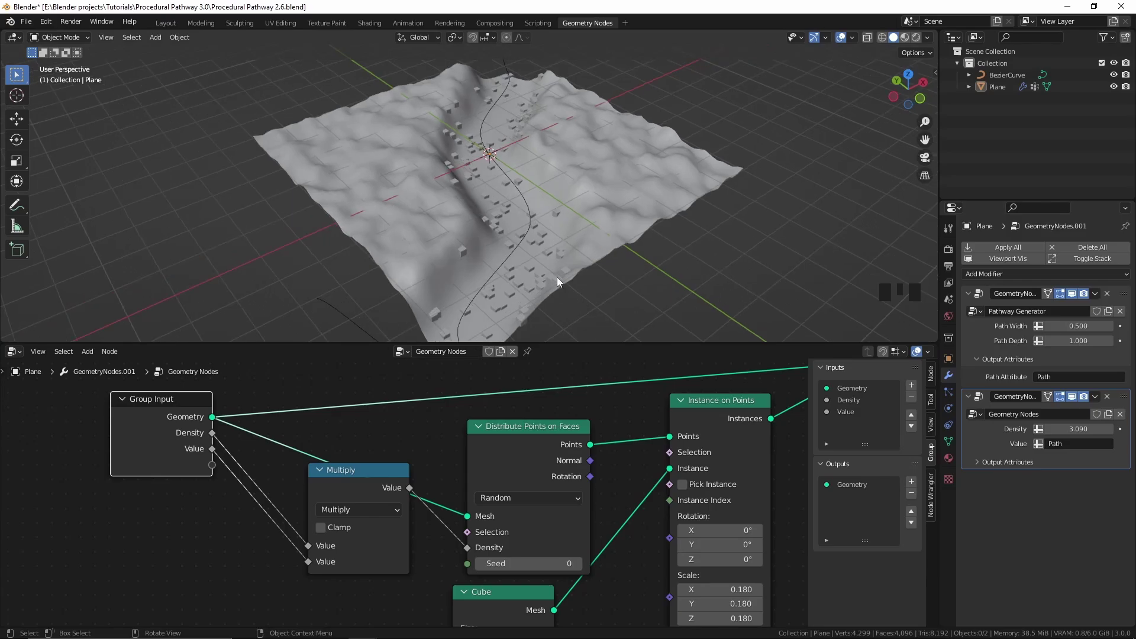
Step: Collapse Multiply and route the Path value through a ColorRamp before it so cubes avoid the path
left_click_drag(559, 282, 320, 476)
left_click(320, 476)
left_click(348, 475)
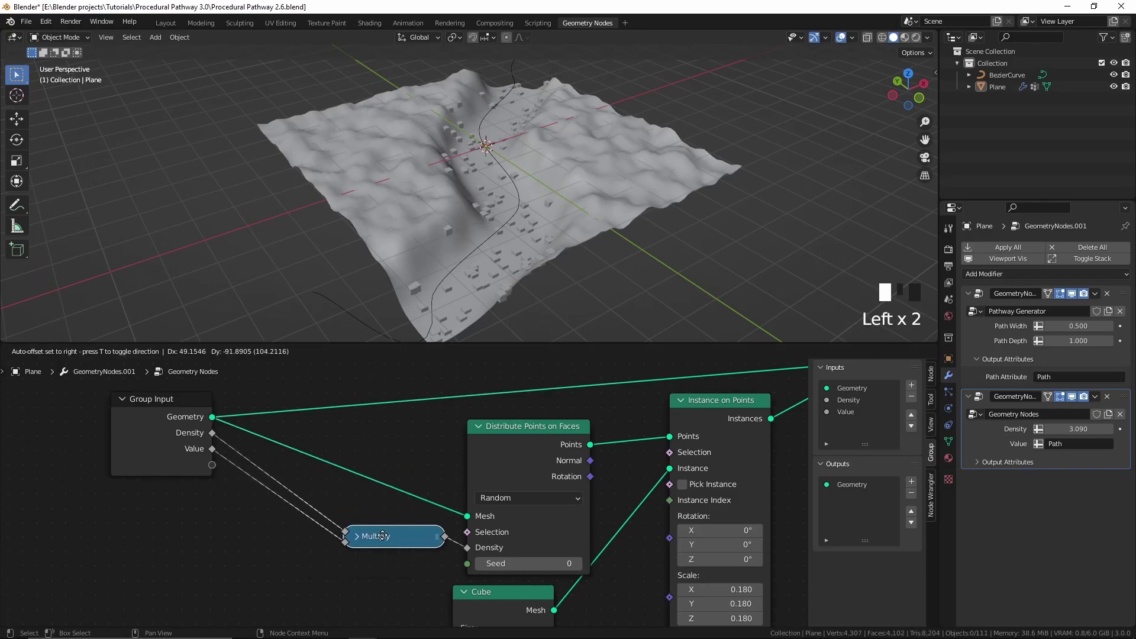
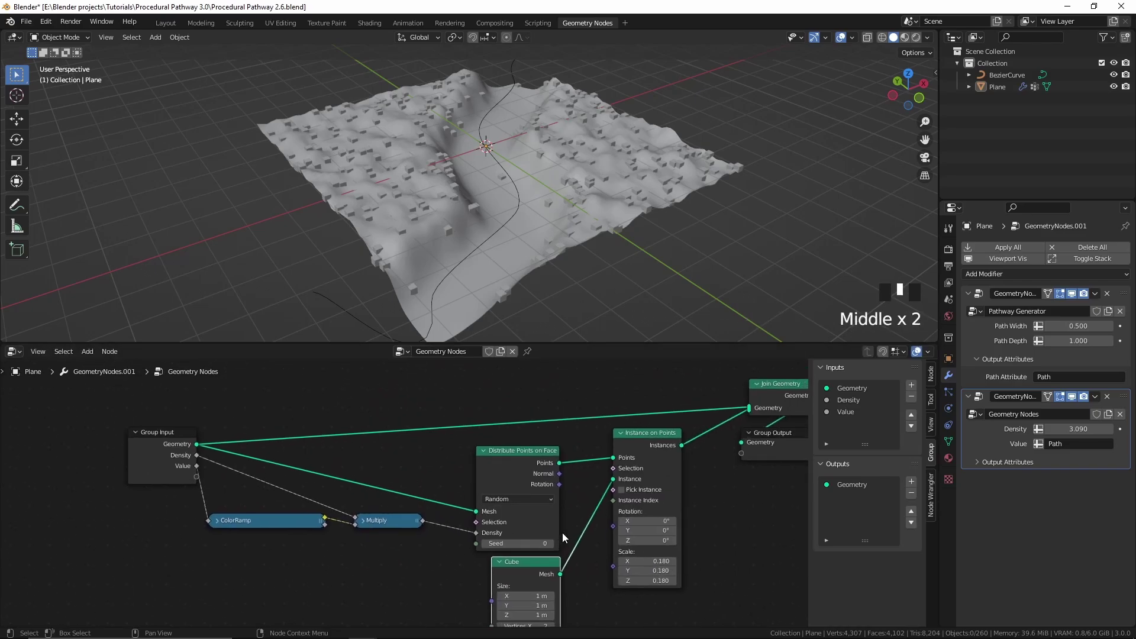
scroll("up", 3)
left_click(374, 492)
left_click_drag(509, 566, 373, 510)
left_click(368, 496)
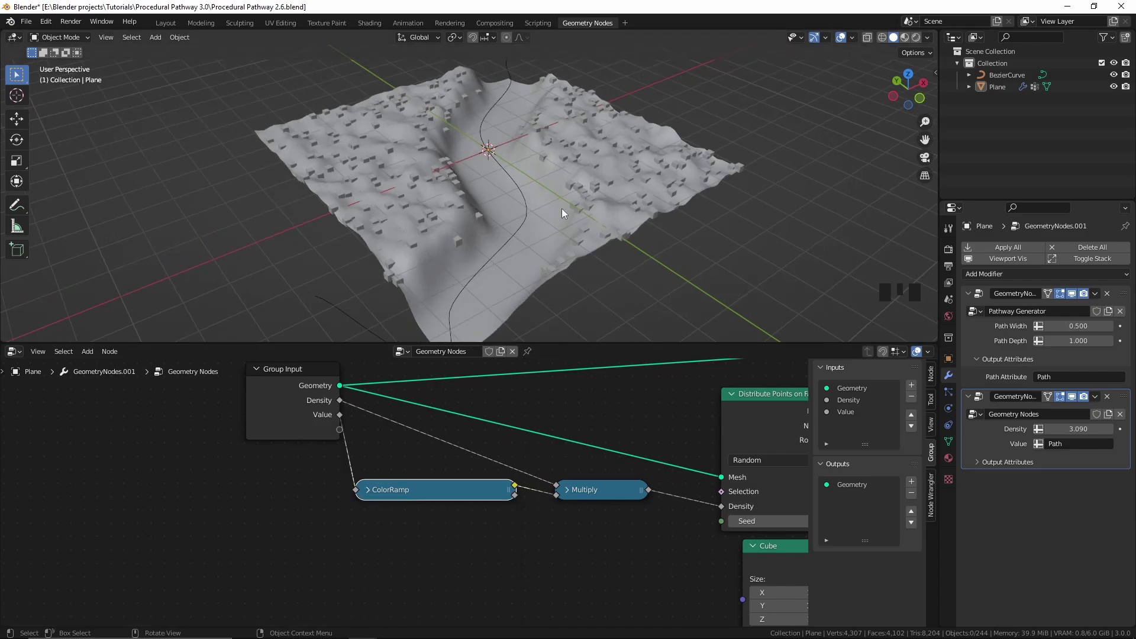
Step: Select the BezierCurve and move it to shift the carved path across the terrain
left_click_drag(567, 208, 524, 220)
left_click(524, 220)
key("g")
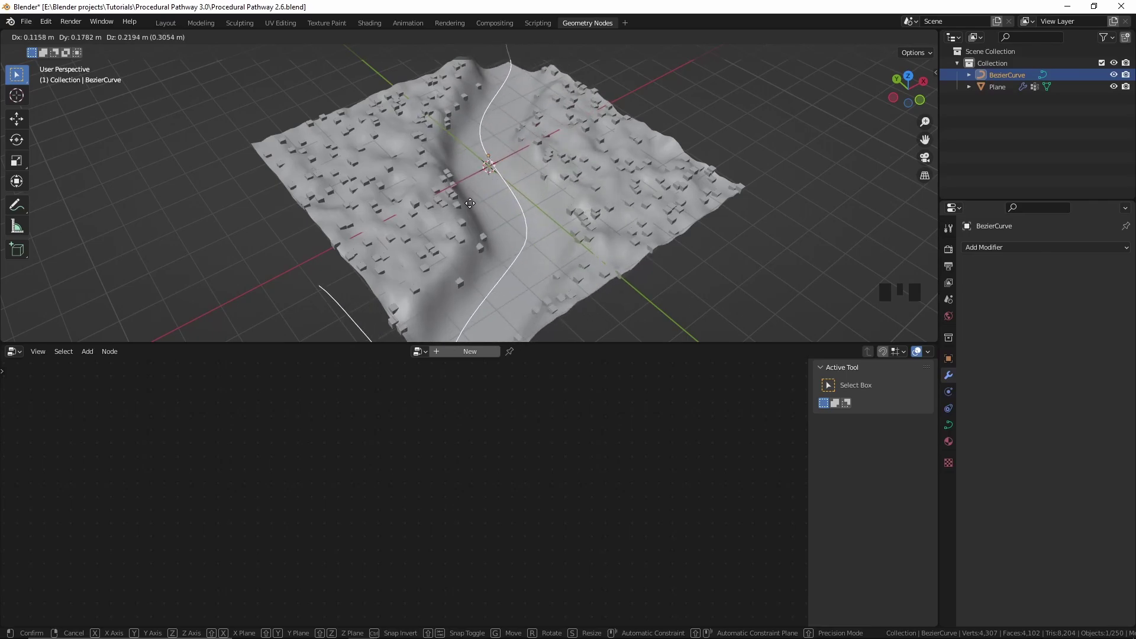
Step: Select the terrain plane and make its Pathway Generator modifier active in the node editor
left_click_drag(524, 222, 535, 222)
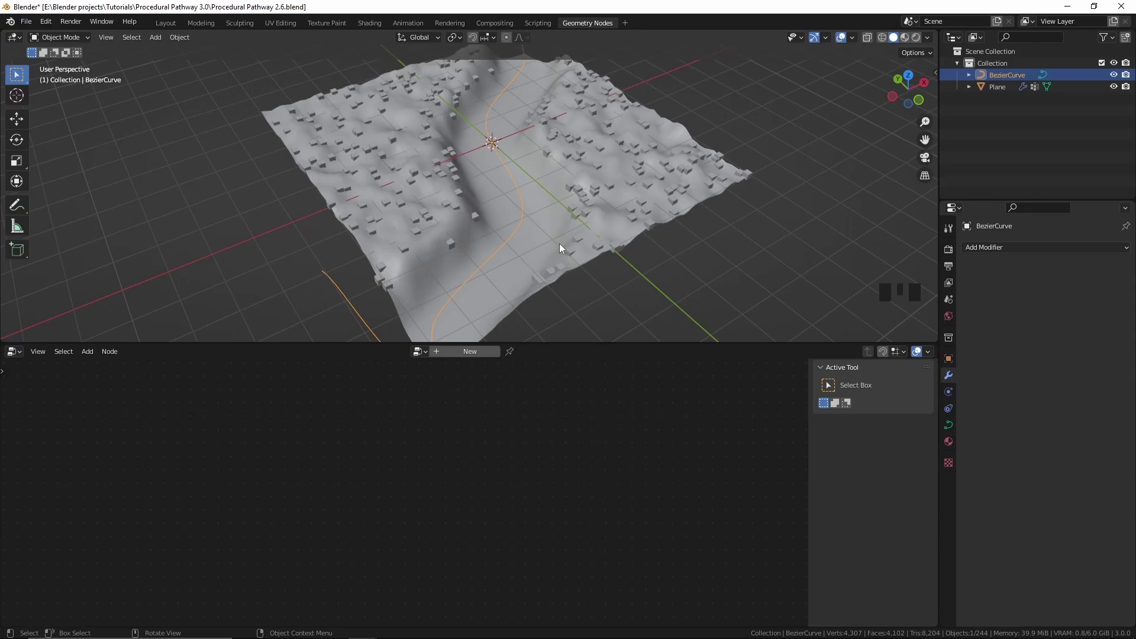
left_click_drag(525, 223, 723, 237)
left_click(546, 236)
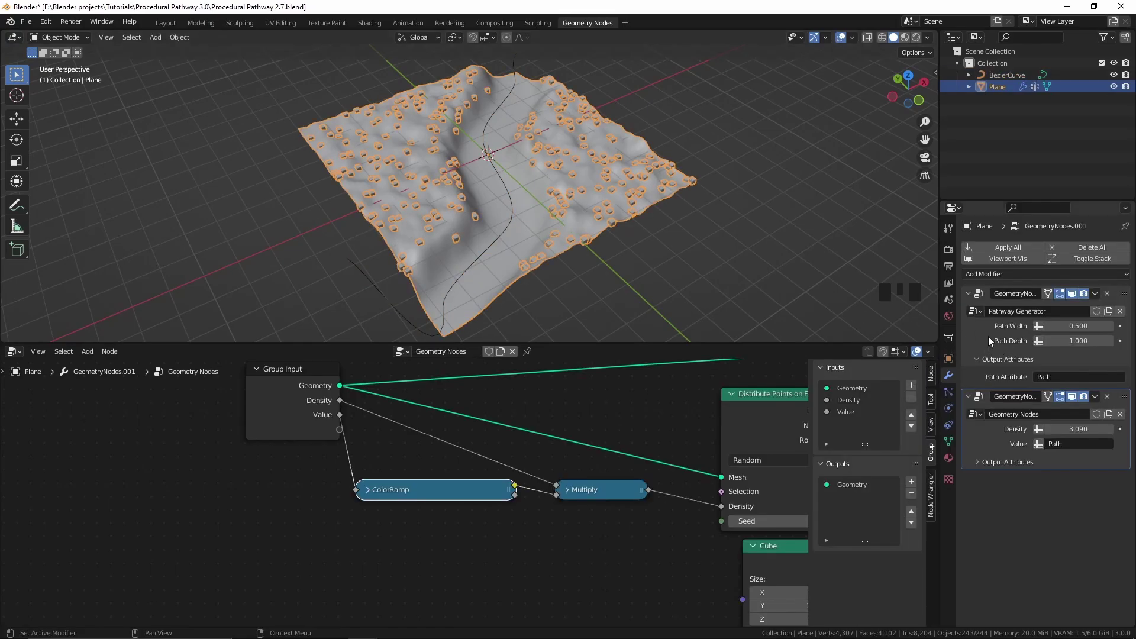
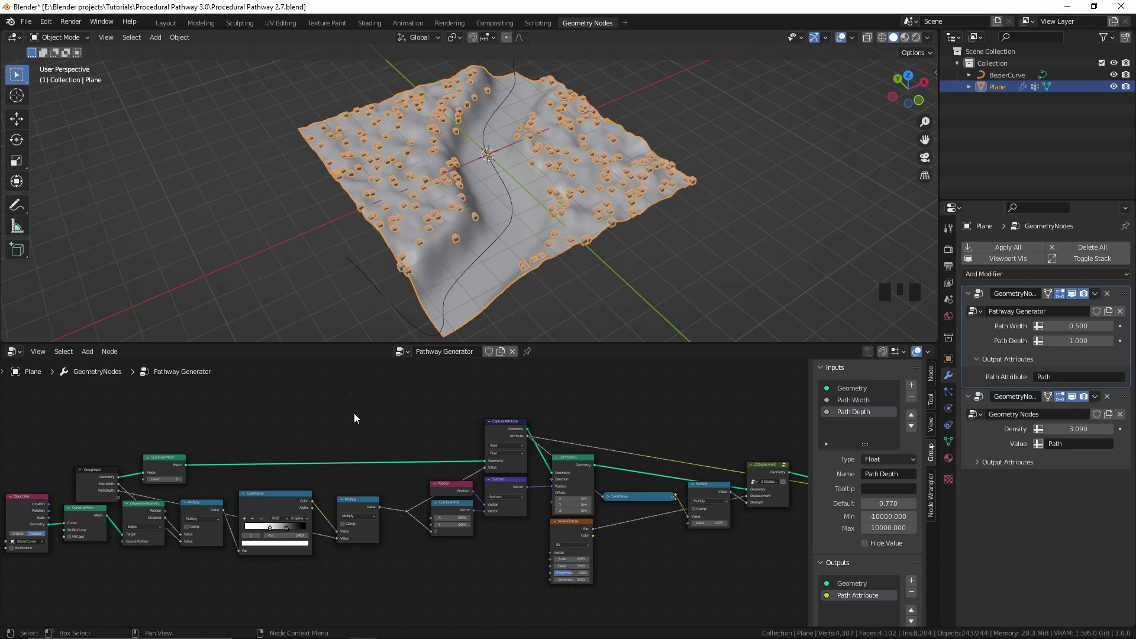
Step: Group the proximity and displacement nodes into a nested node group with Ctrl+G
key("ctrl+z")
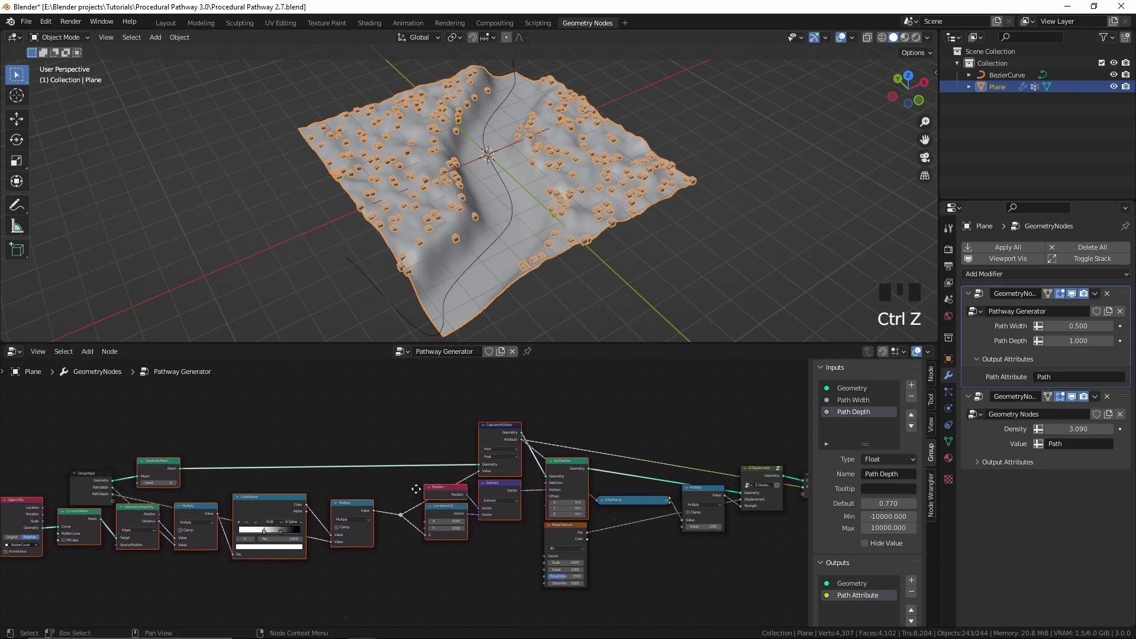
key("ctrl+g")
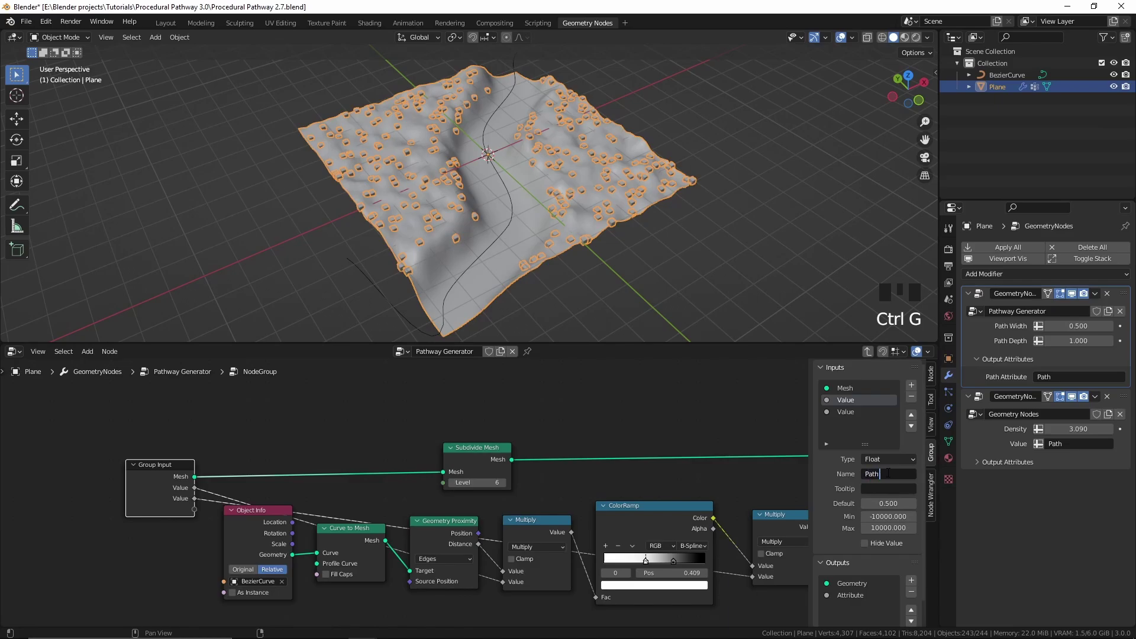
Step: Rename inputs Path Width and Path Depth, add an Object input to Object Info, expose Subdivison Level defaulting to 6
left_click(891, 478)
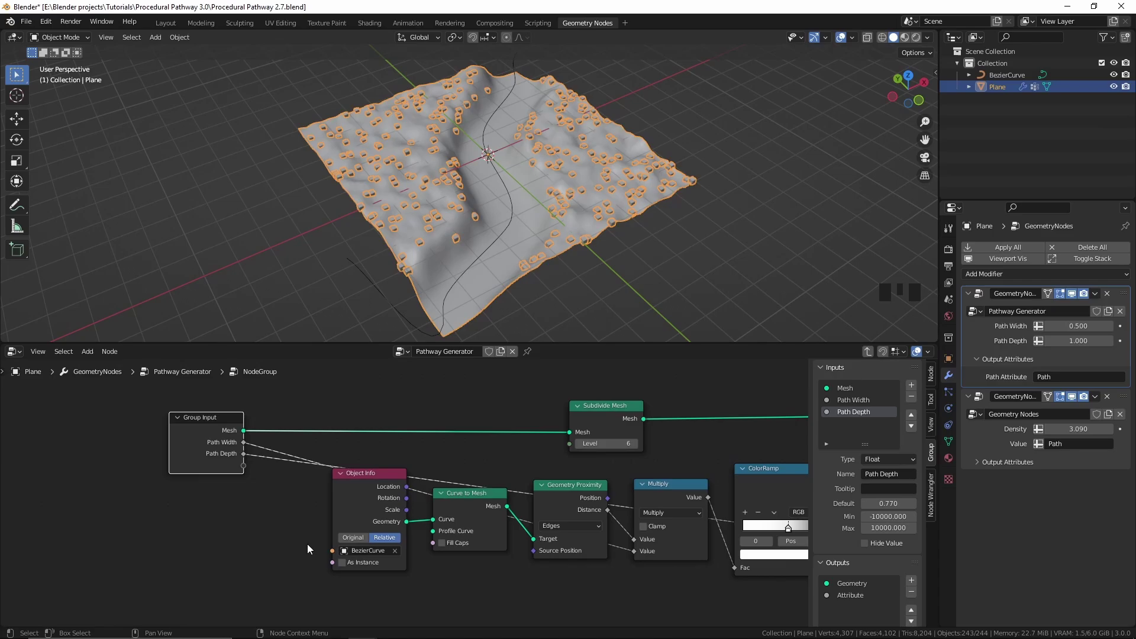
left_click(175, 460)
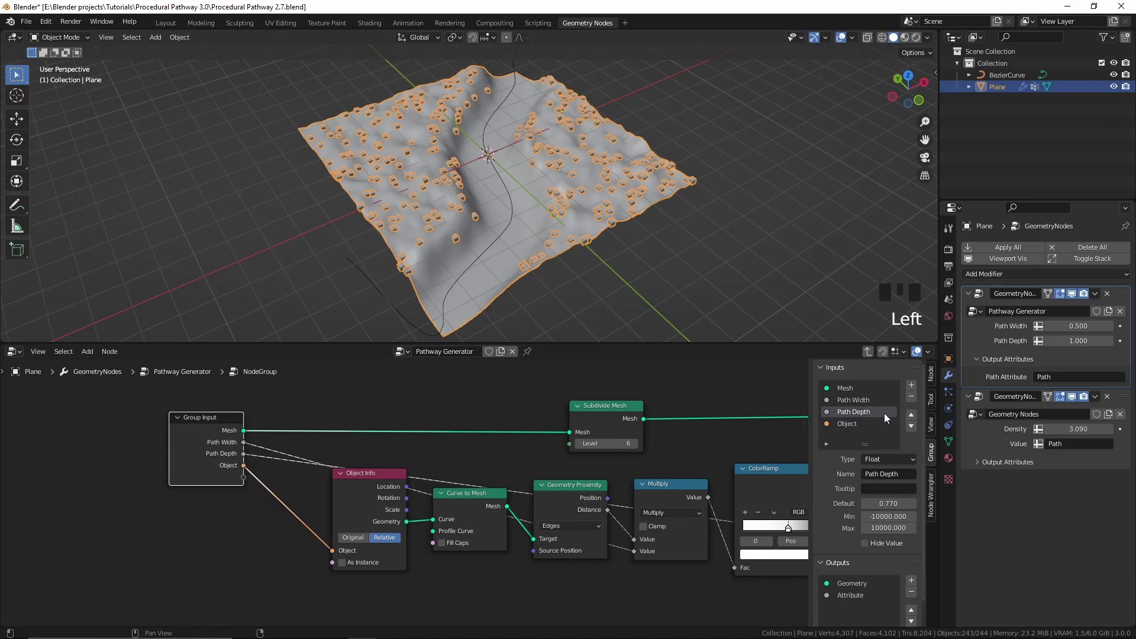
left_click_drag(913, 419, 877, 483)
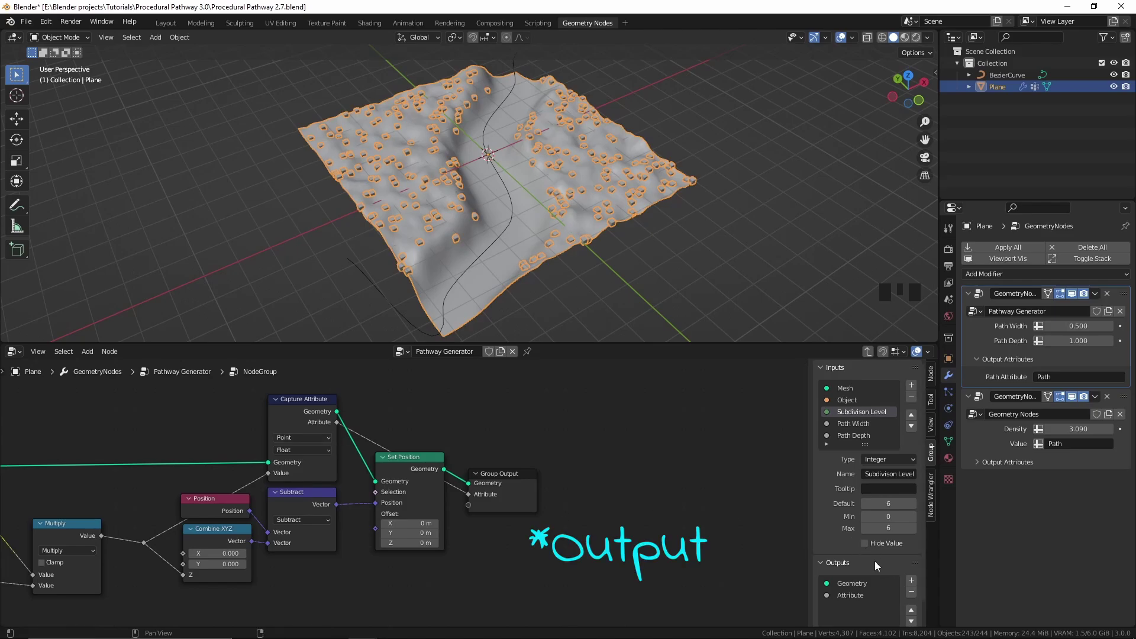
Step: Rename the nested group's Attribute output to Path Attribute and link the terrain's Object input into the group
left_click(891, 541)
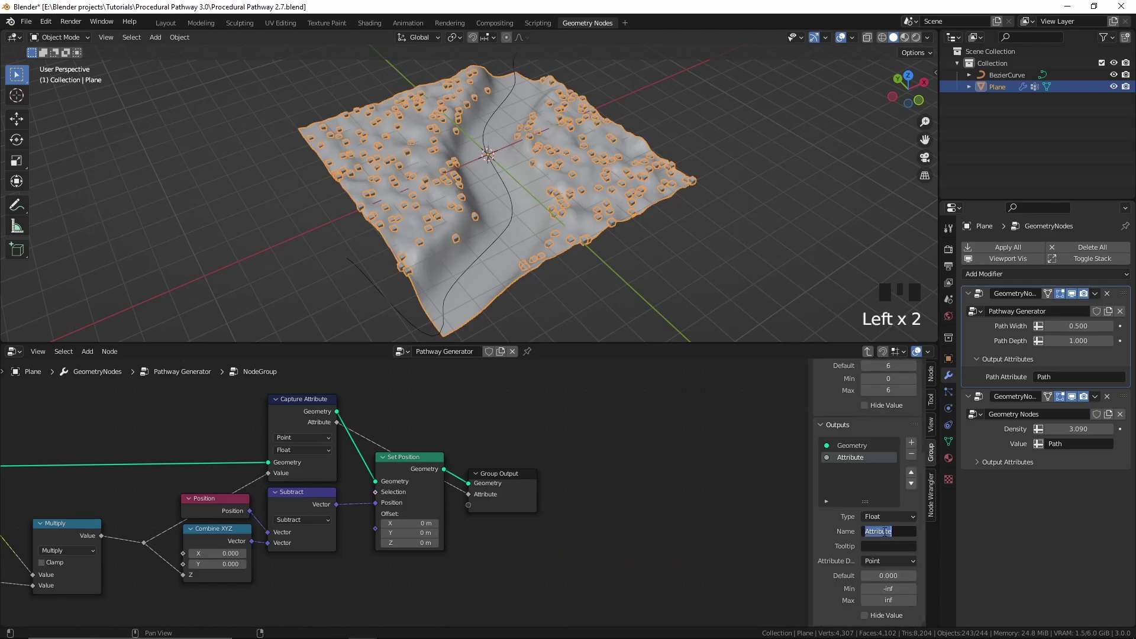
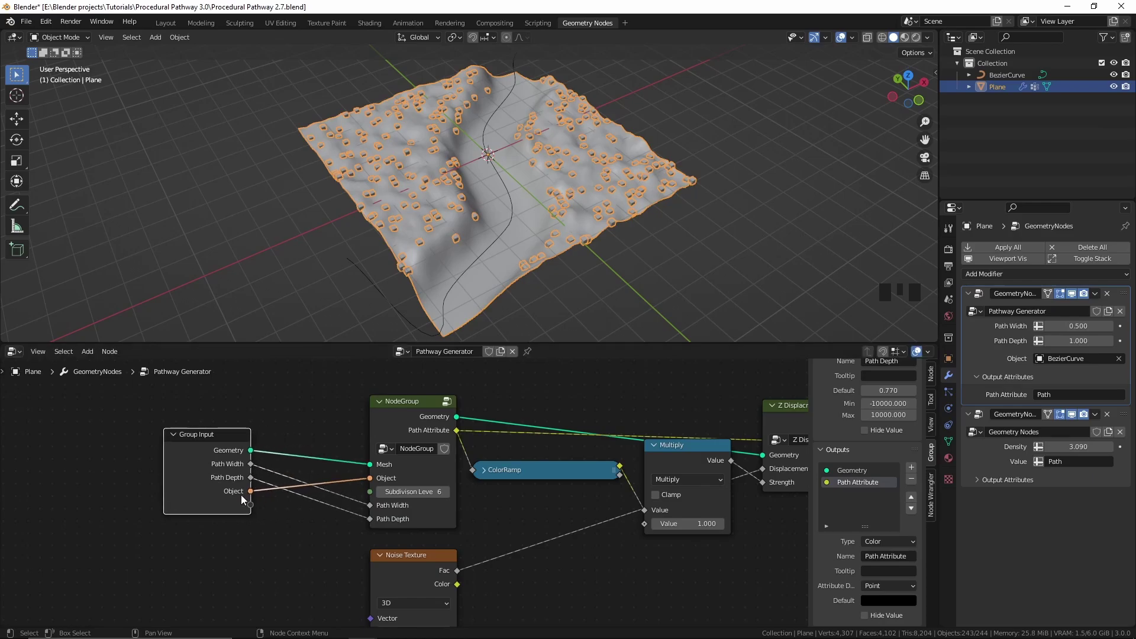
Step: Expose Subdivison Level, move Object above Path Width and Depth, and rename the group Proximity Displacer
left_click(250, 512)
key("ctrl+z")
left_click(827, 371)
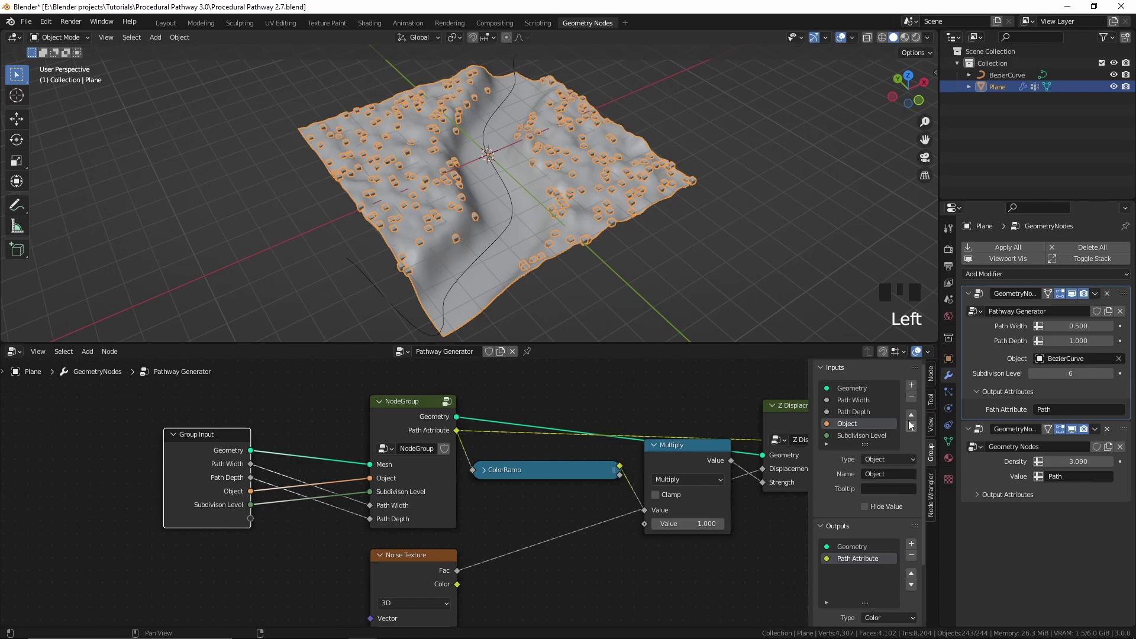
left_click_drag(910, 422, 377, 438)
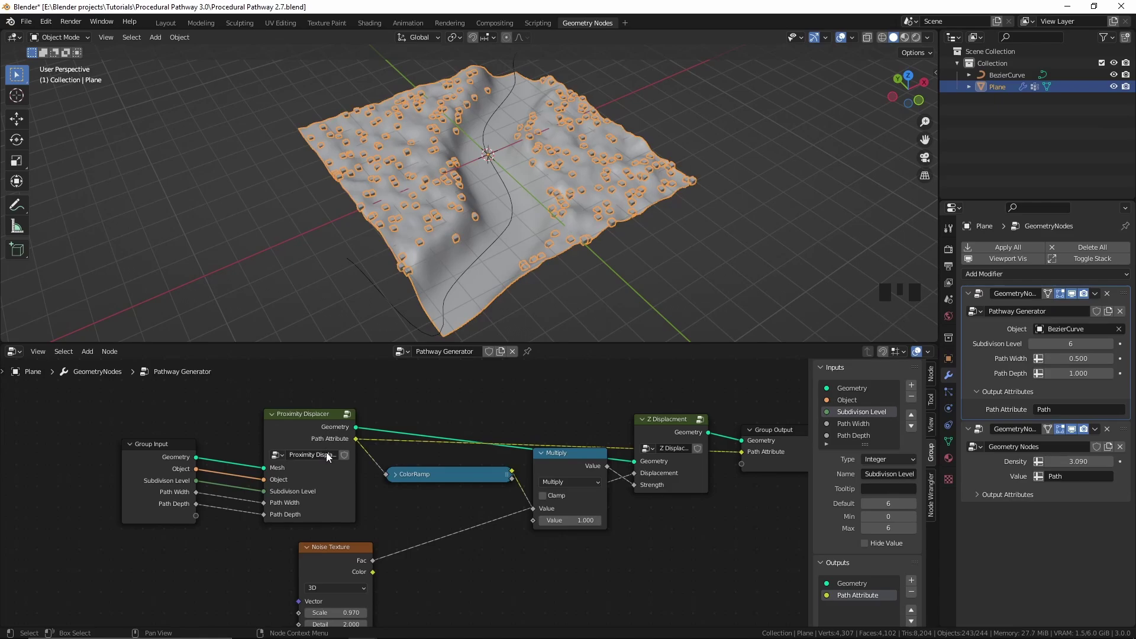
Step: Reposition the Noise Texture and Multiply nodes so the noise sits above Multiply in a tidier layout
left_click(368, 486)
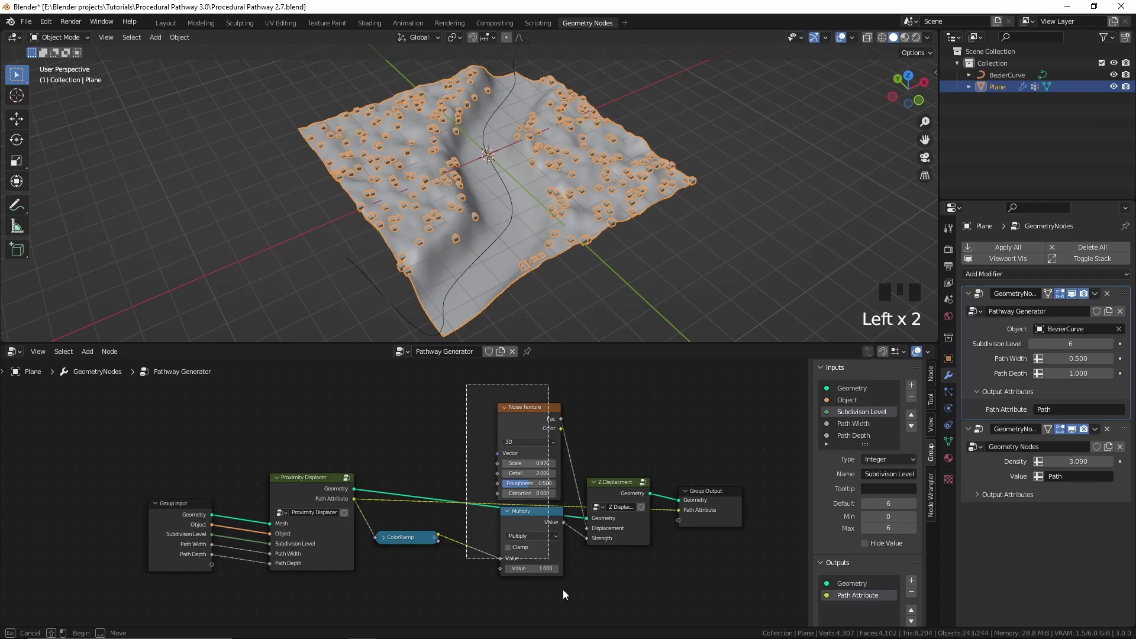
key("shift+=")
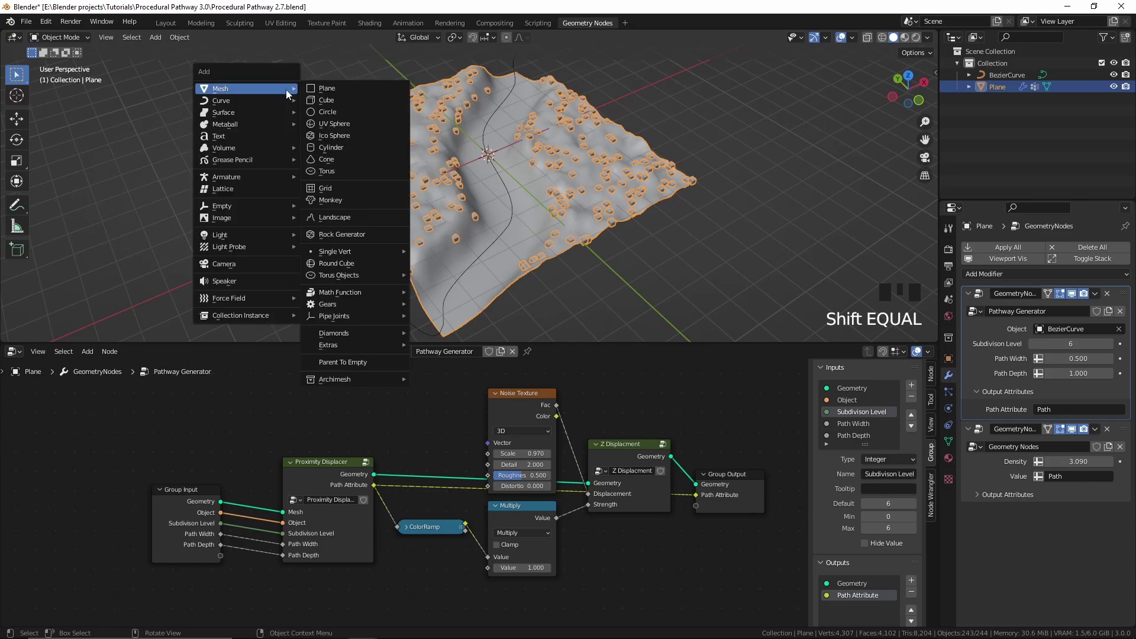
Step: Add a UV Sphere at double size, set it as the modifier's carving Object and move it to dent the terrain
key("shift+a")
key("ctrl+z")
key("s")
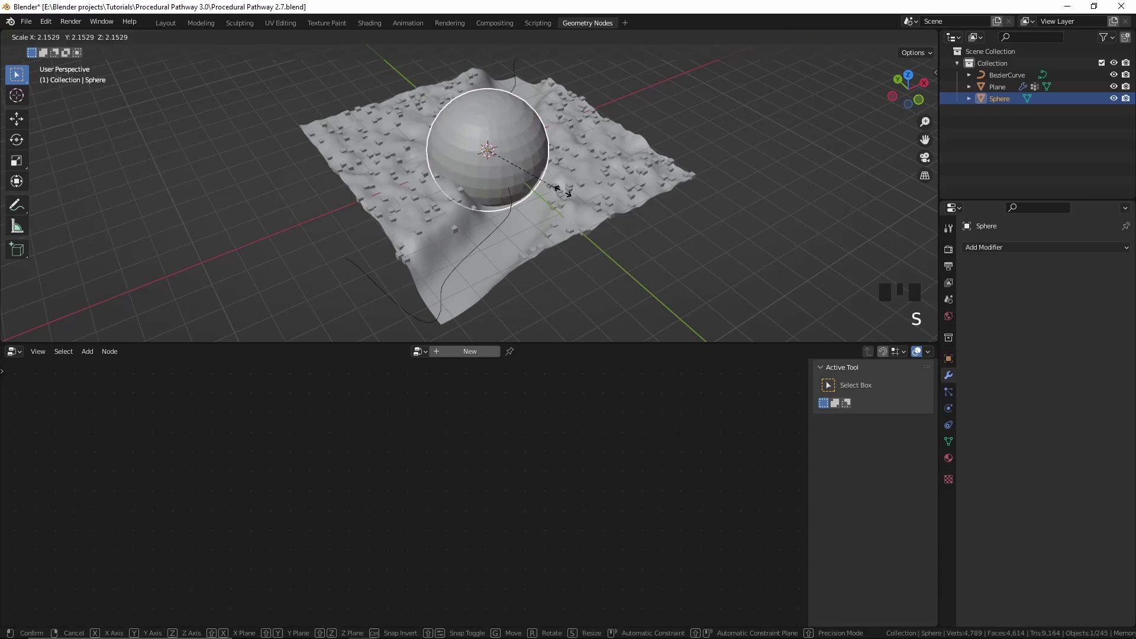
left_click(569, 184)
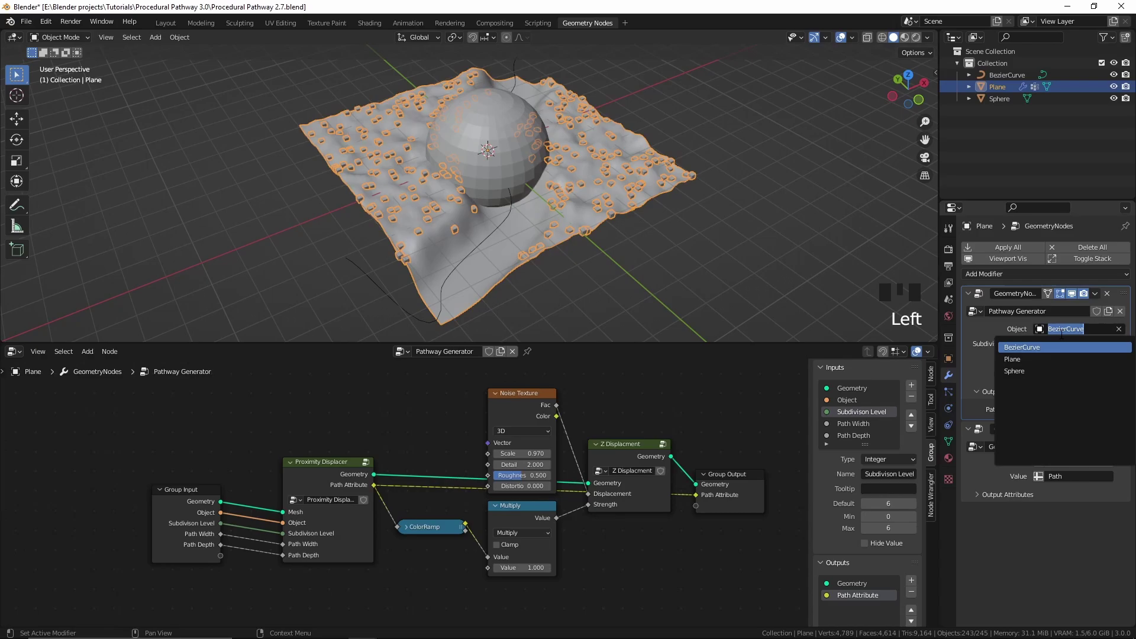
left_click(1047, 377)
left_click_drag(536, 141, 500, 203)
left_click(500, 203)
key("g")
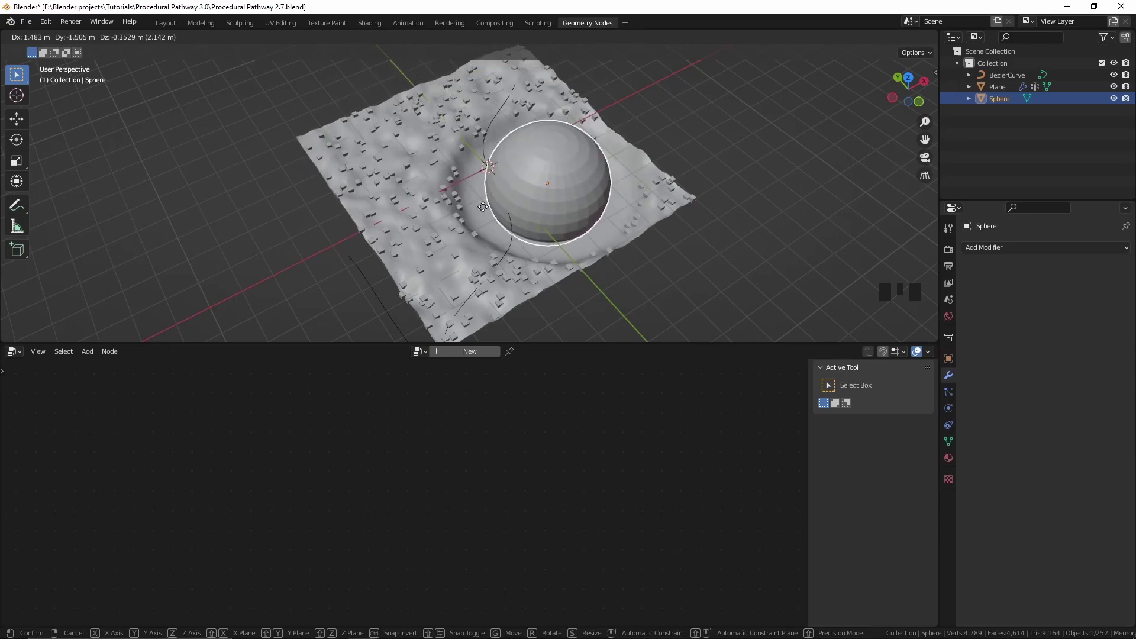
Step: Delete the sphere and add a Cube to carve the terrain with instead
key("x")
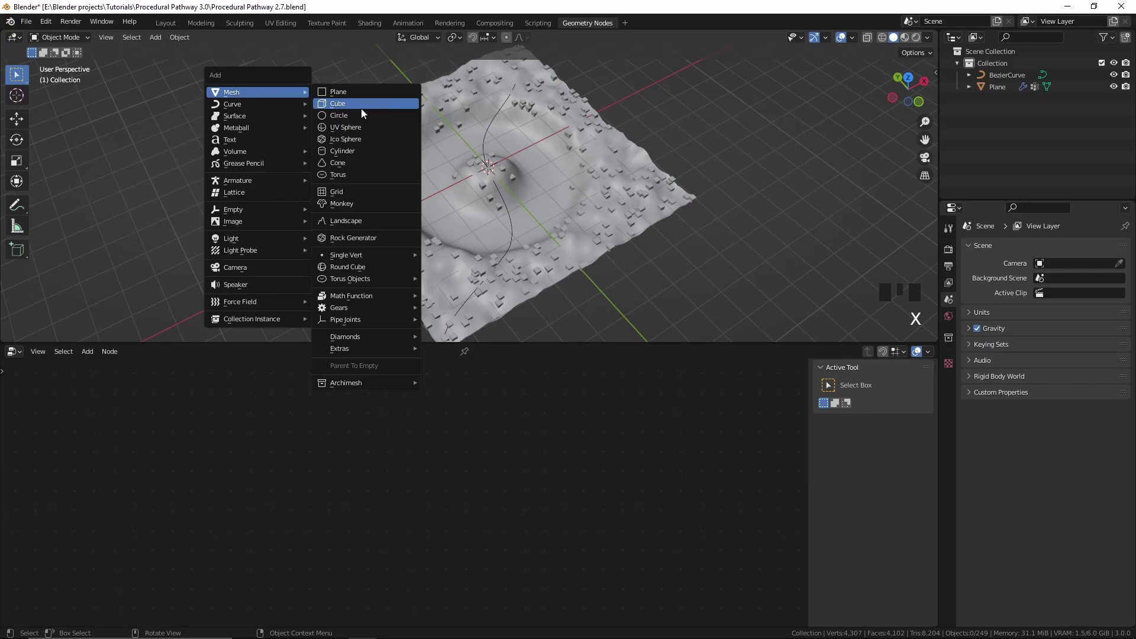
key("shift+a")
left_click(570, 193)
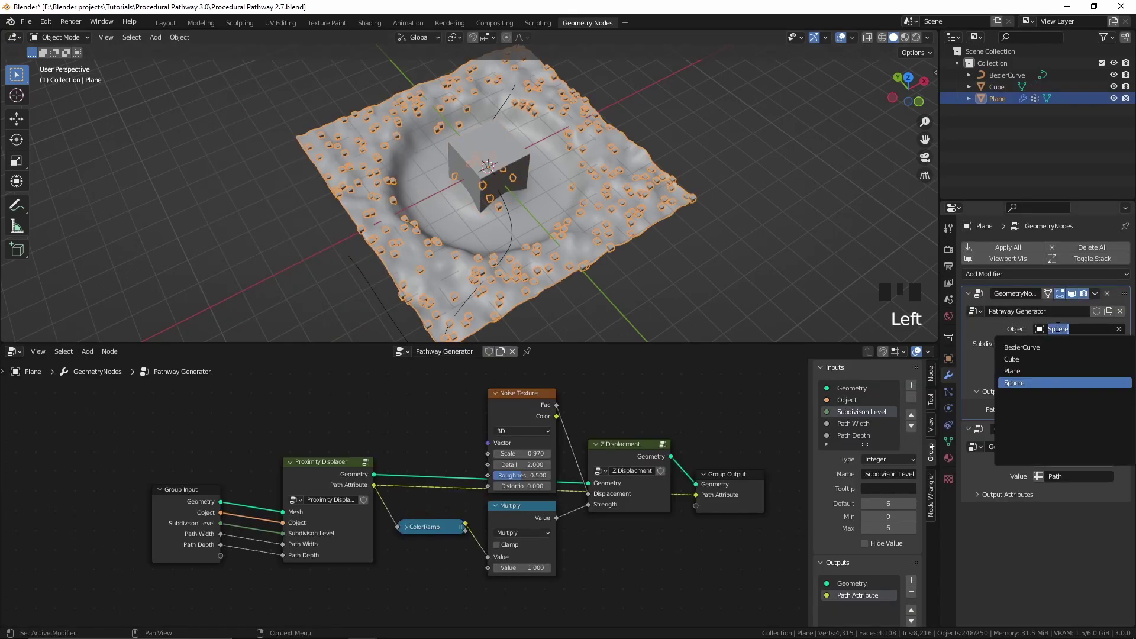